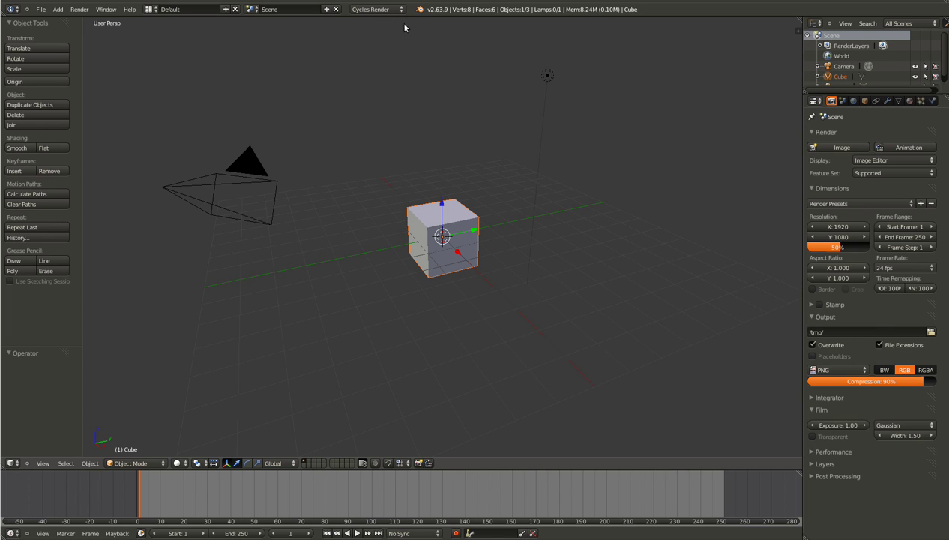
- Switch the scene's render engine from Cycles Render to Blender Render
{"action": "left_click", "coordinate": [402, 16]}
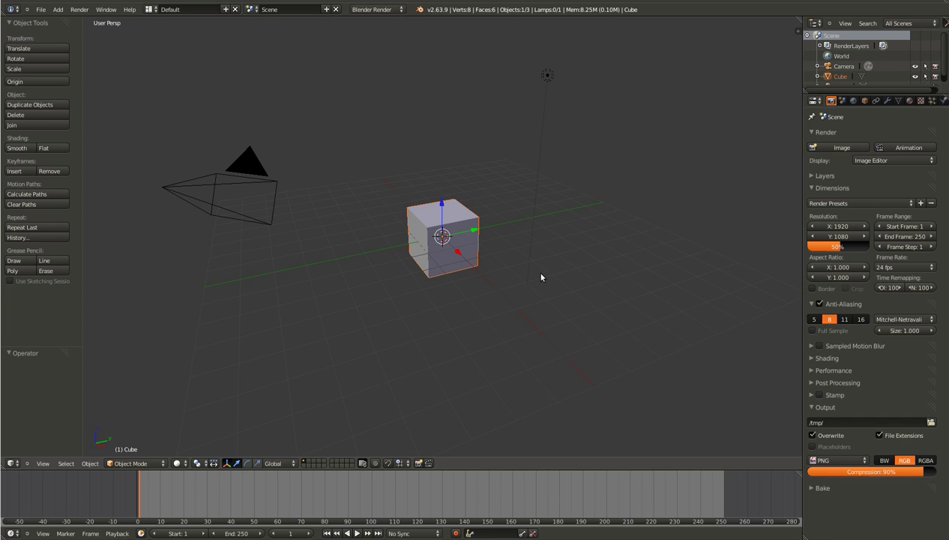
- Delete the default cube, add a plane and stretch its mesh into a wide rectangle in top ortho view
{"action": "key", "text": "Delete"}
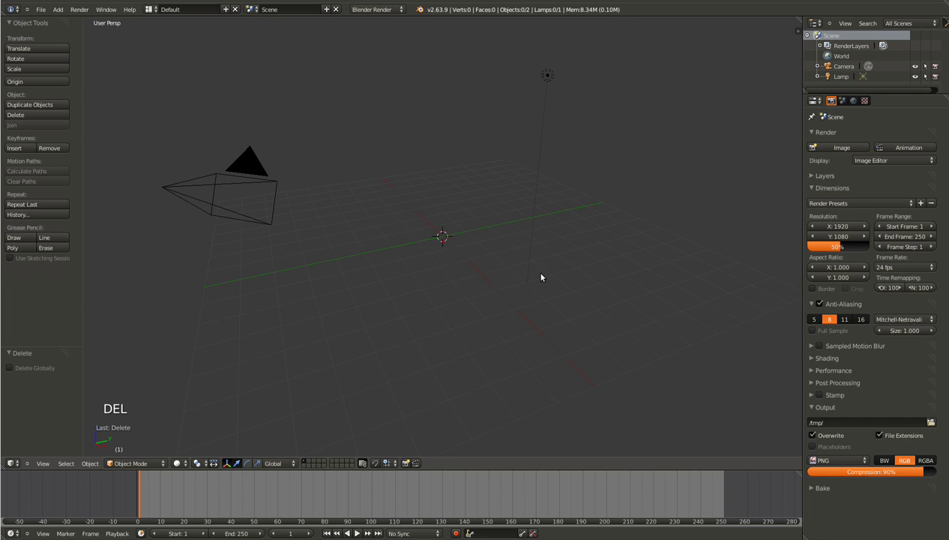
{"action": "key", "text": "shift+a"}
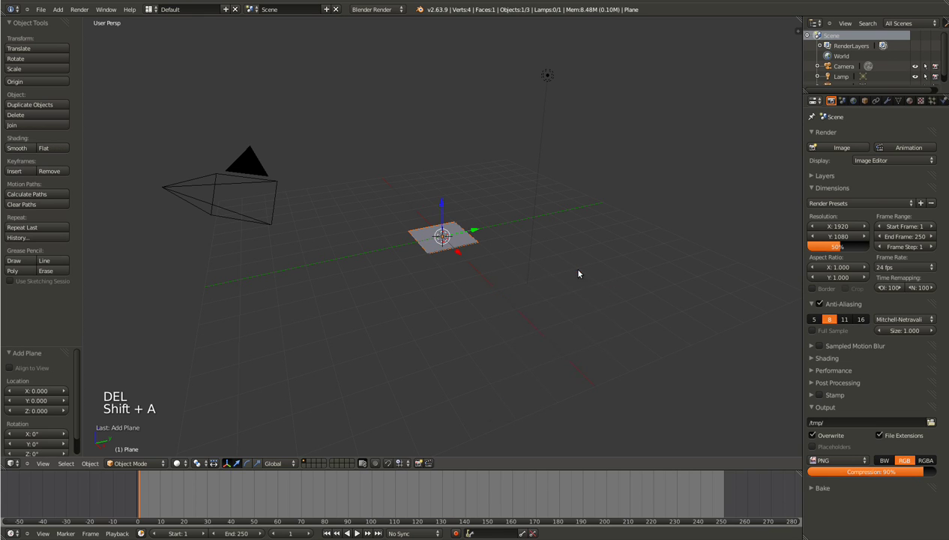
{"action": "key", "text": "s"}
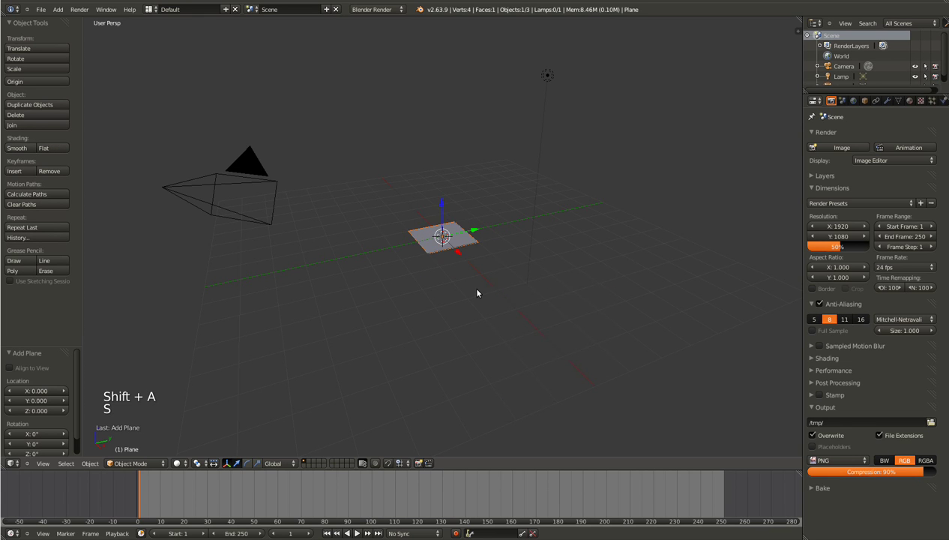
{"action": "key", "text": "KP_7"}
{"action": "key", "text": "KP_5"}
{"action": "scroll", "scroll_direction": "up", "scroll_amount": 3}
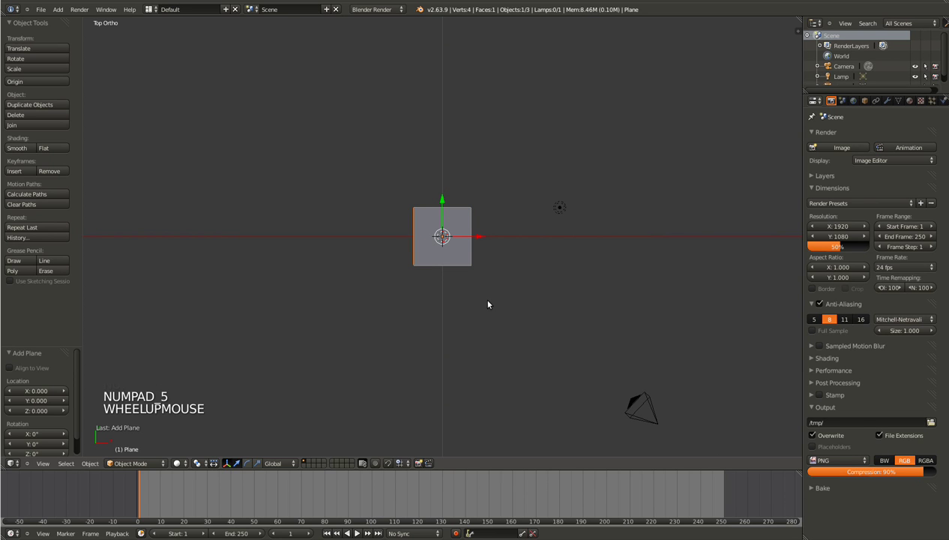
{"action": "key", "text": "Tab"}
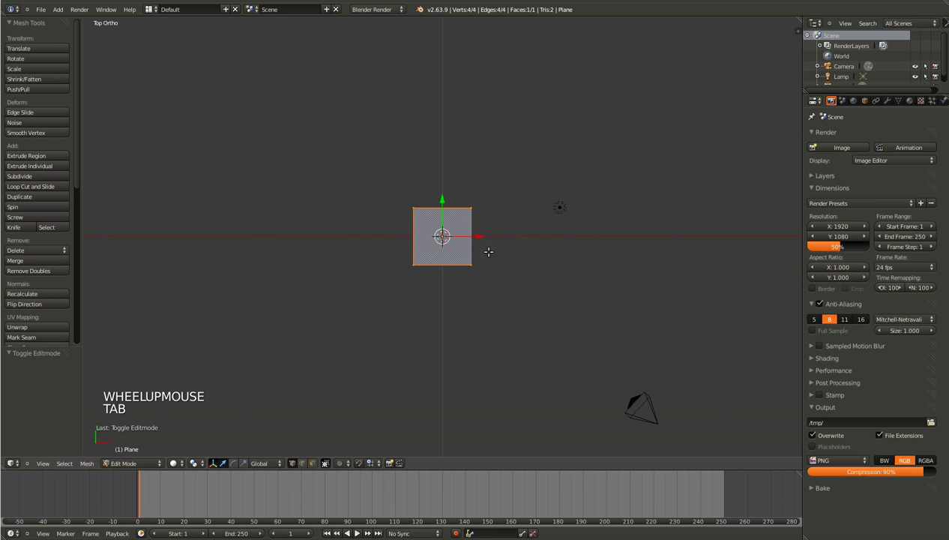
{"action": "key", "text": "s"}
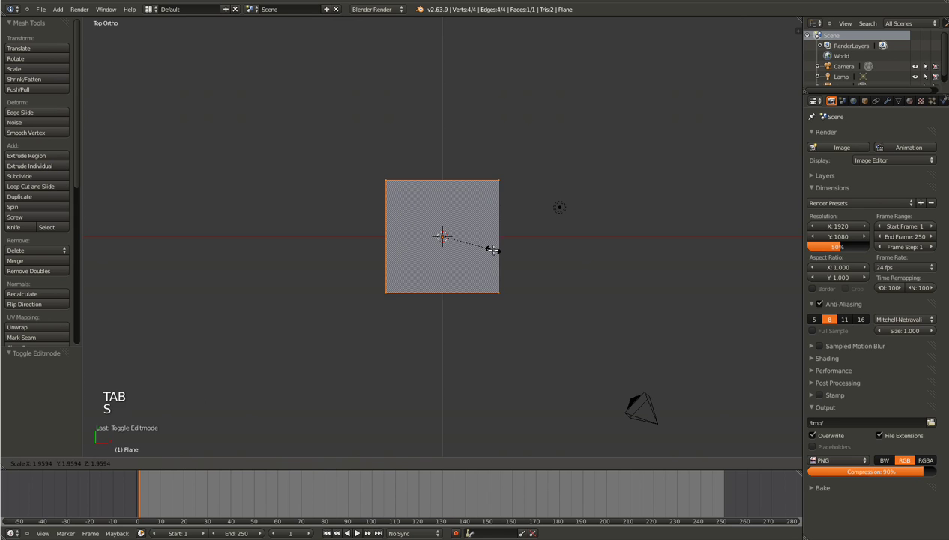
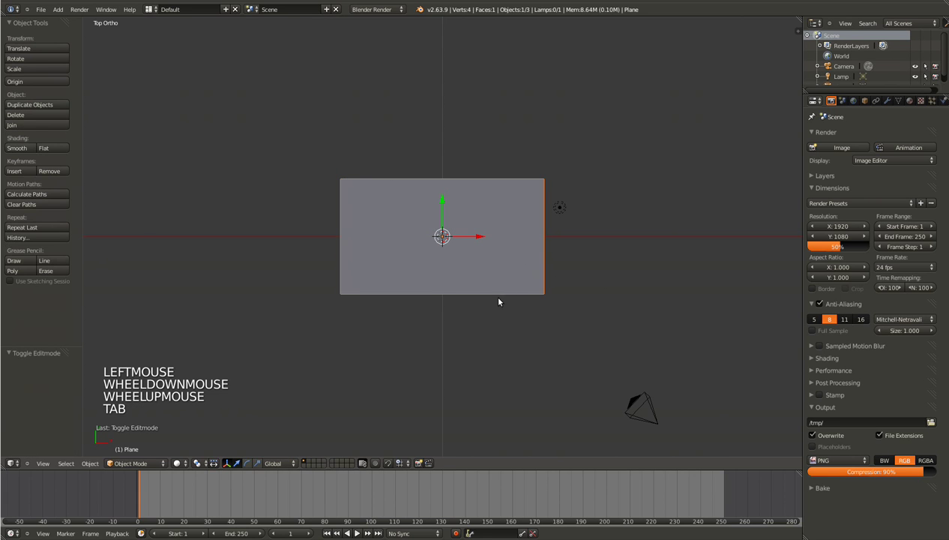
- Stand the plane upright 90° about X and align the camera to the front view
{"action": "key", "text": "r"}
{"action": "key", "text": "KP_1"}
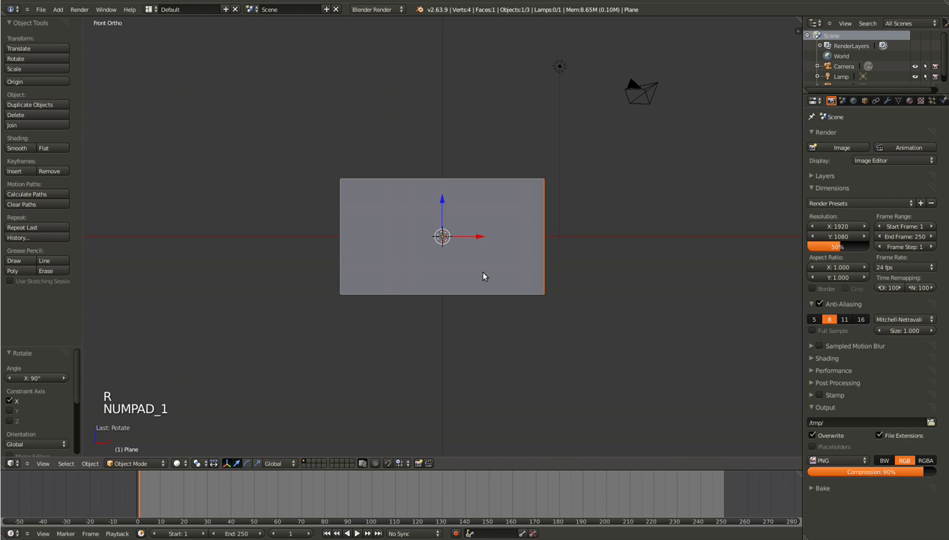
{"action": "middle_click", "coordinate": [447, 263]}
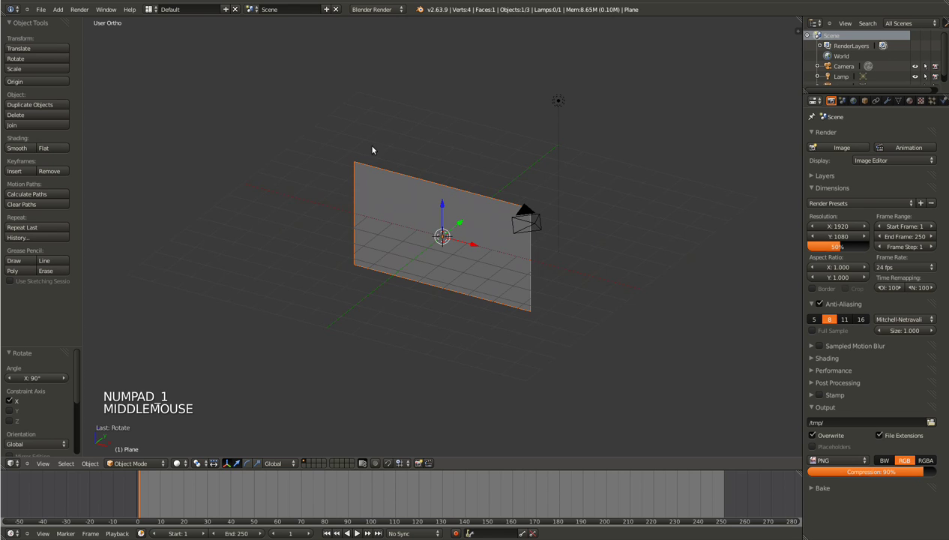
{"action": "middle_click", "coordinate": [338, 253]}
{"action": "middle_click", "coordinate": [458, 313]}
{"action": "key", "text": "KP_1"}
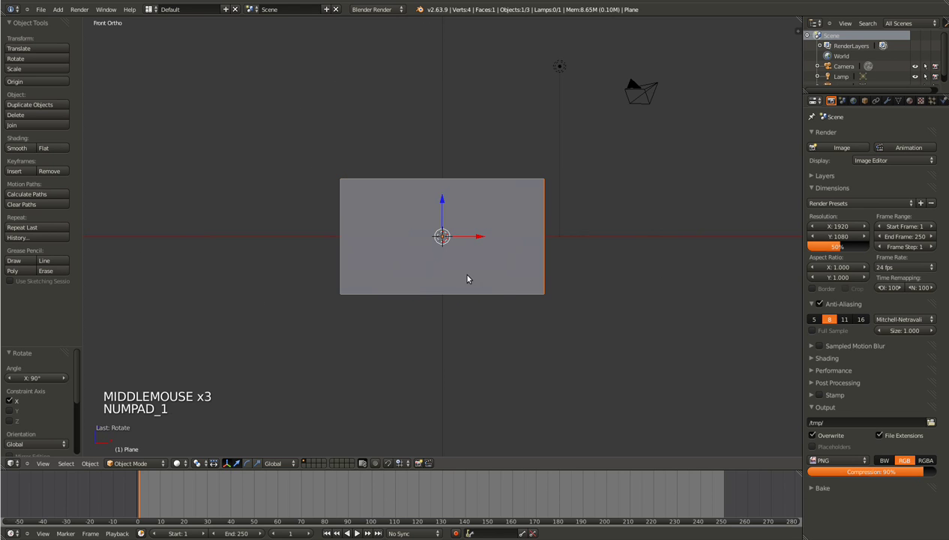
{"action": "key", "text": "ctrl+alt+KP_1"}
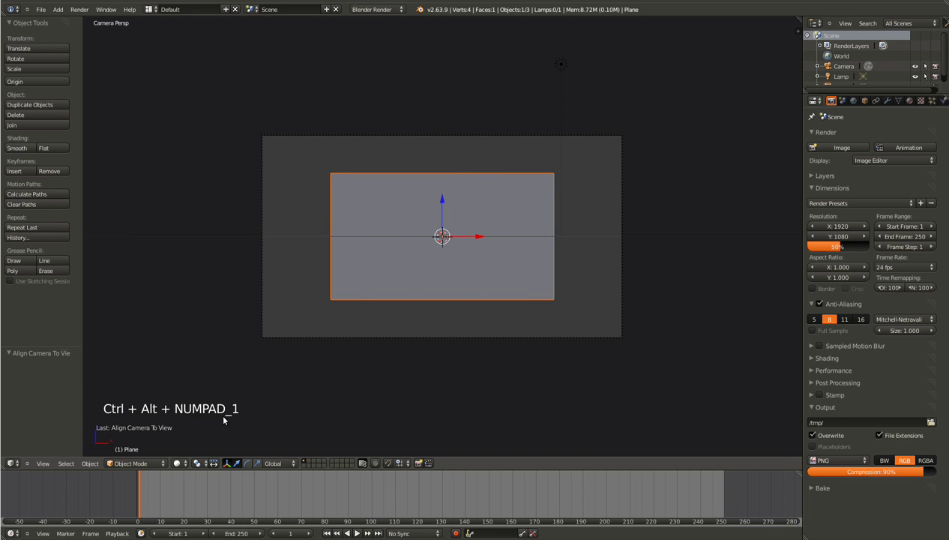
- Tweak the camera's tilt, rotation and position so it faces the plane
{"action": "right_click", "coordinate": [456, 335]}
{"action": "right_click", "coordinate": [332, 366]}
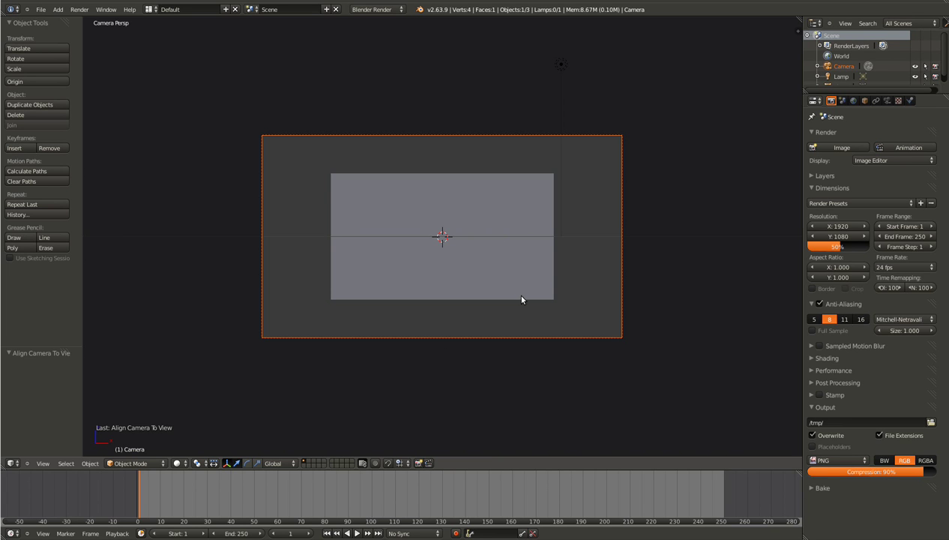
{"action": "key", "text": "g"}
{"action": "left_click", "coordinate": [624, 301]}
{"action": "key", "text": "r"}
{"action": "left_click", "coordinate": [703, 323]}
{"action": "key", "text": "g"}
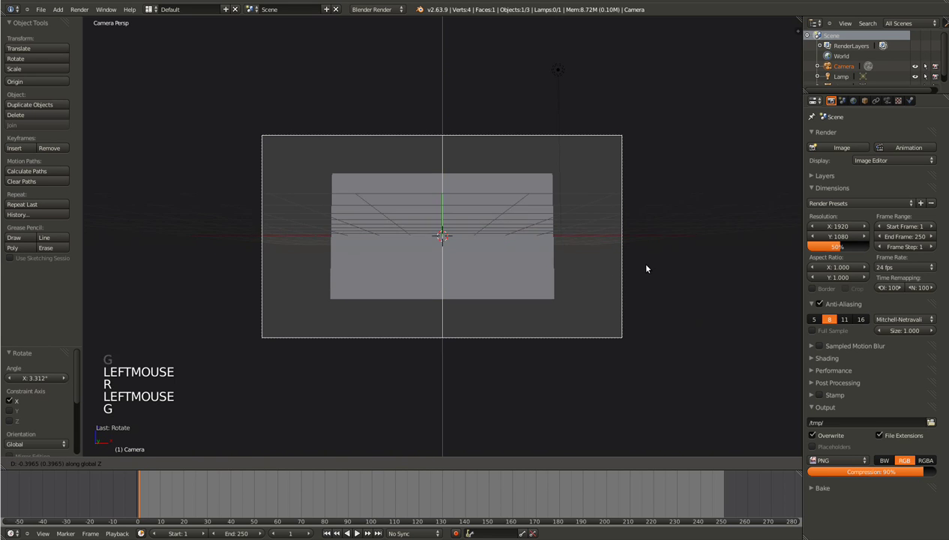
{"action": "left_click", "coordinate": [648, 279]}
{"action": "middle_click", "coordinate": [521, 256]}
- Lower the plane and nudge the camera so the plane is centred in the camera view
{"action": "right_click", "coordinate": [491, 265]}
{"action": "key", "text": "KP_1"}
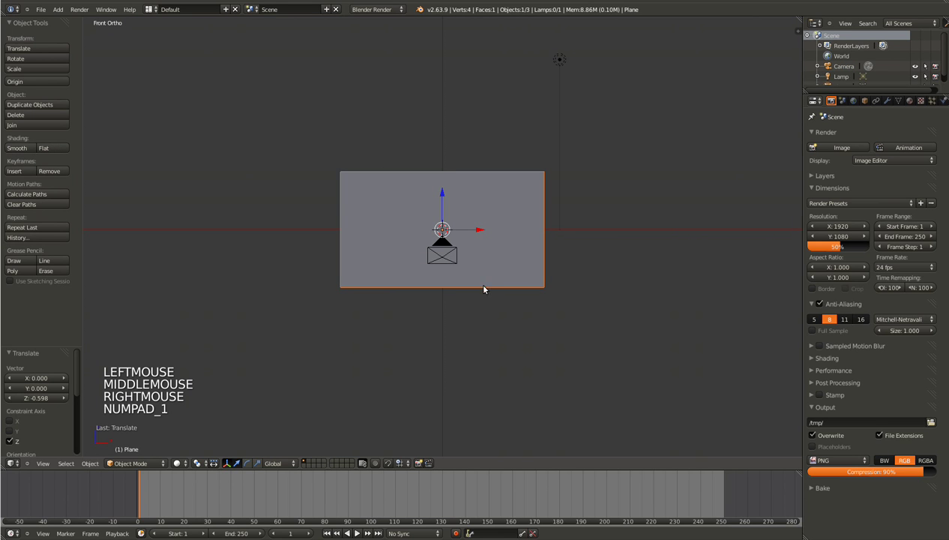
{"action": "right_click", "coordinate": [458, 268]}
{"action": "key", "text": "KP_0"}
{"action": "right_click", "coordinate": [513, 342]}
{"action": "key", "text": "g"}
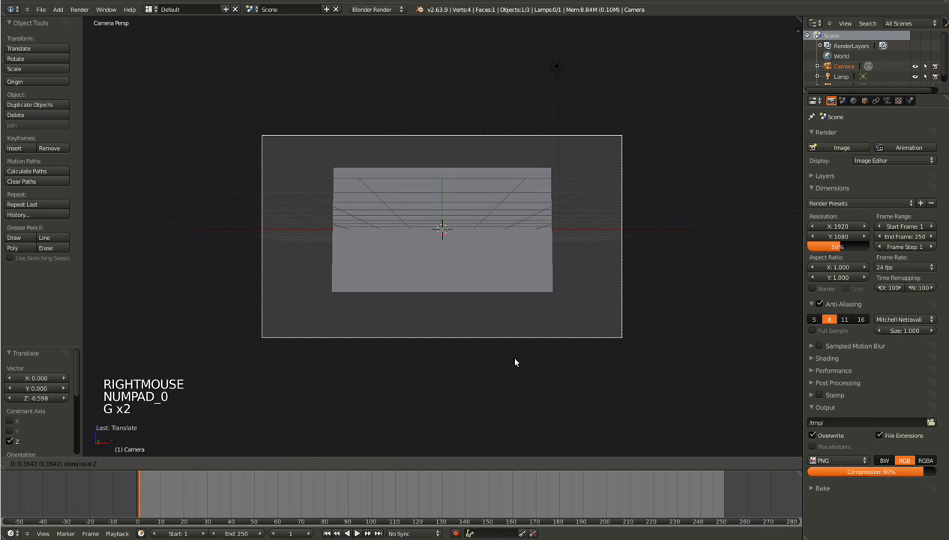
{"action": "left_click", "coordinate": [522, 375]}
{"action": "right_click", "coordinate": [468, 255]}
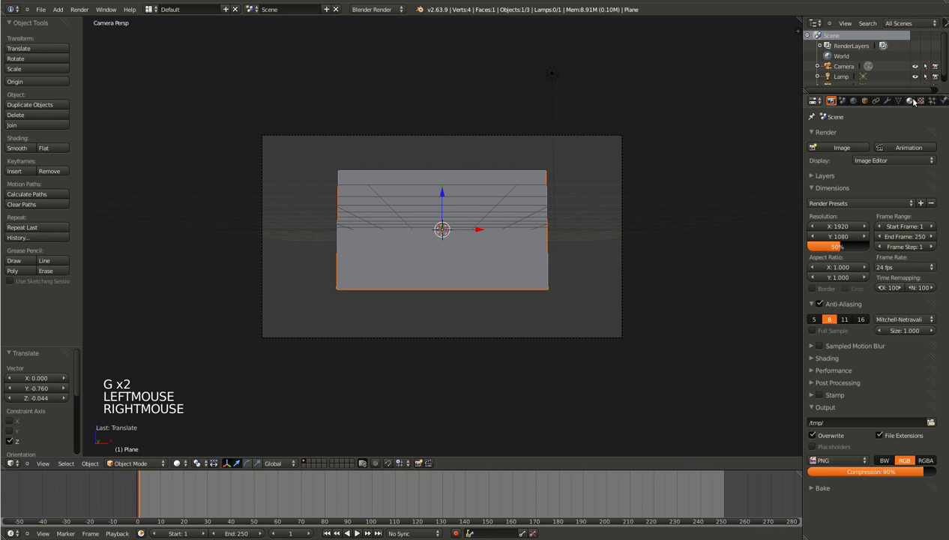
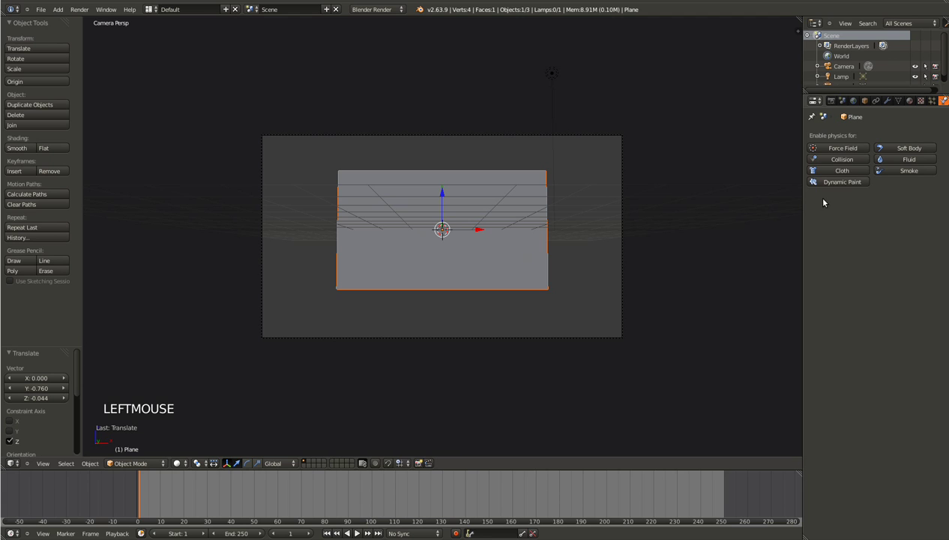
- Enable Cloth physics on the plane and play the animation to watch it fall
{"action": "left_click", "coordinate": [849, 172]}
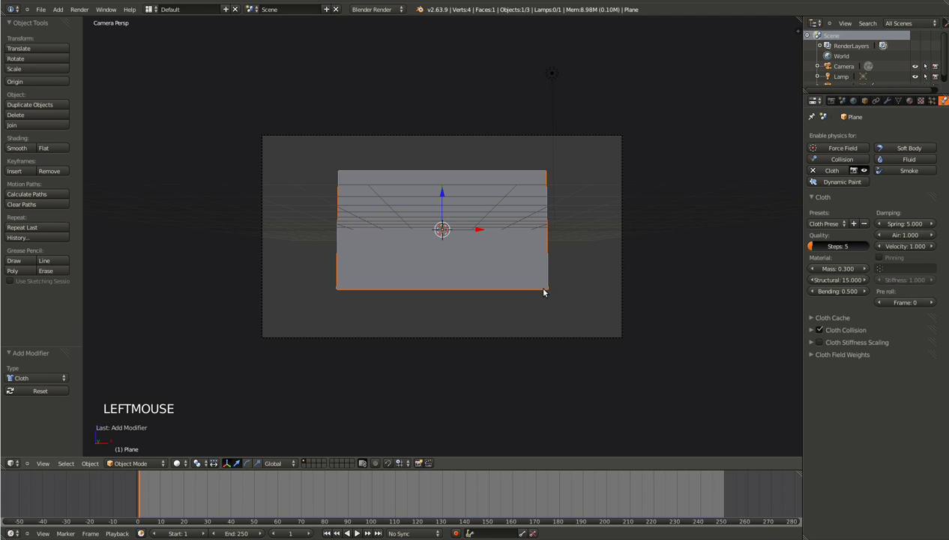
{"action": "key", "text": "alt+a"}
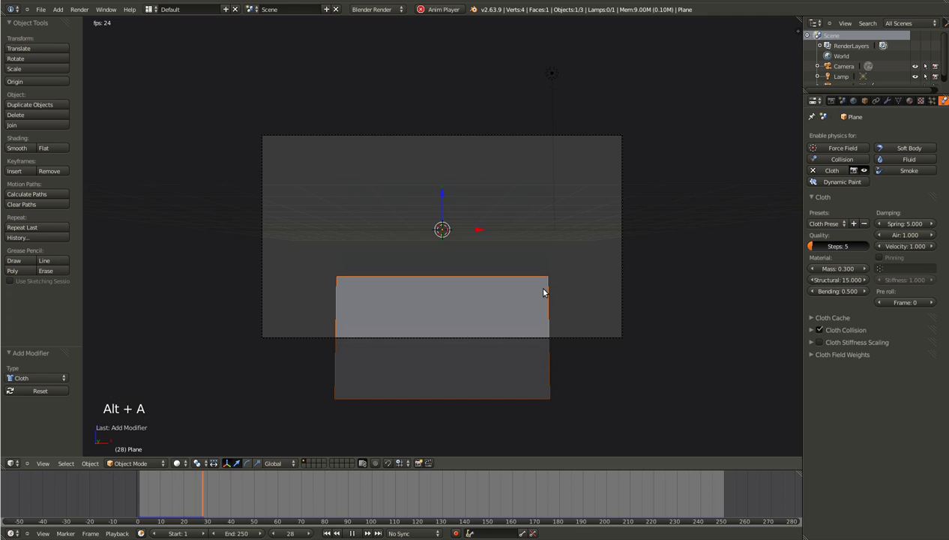
- Subdivide the plane into a 121-face grid and group the left-edge vertices
{"action": "key", "text": "Escape"}
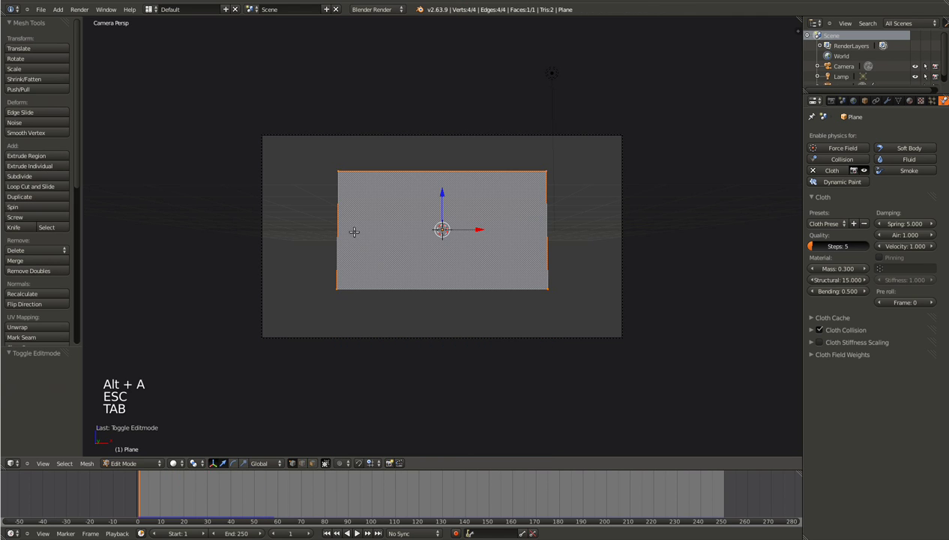
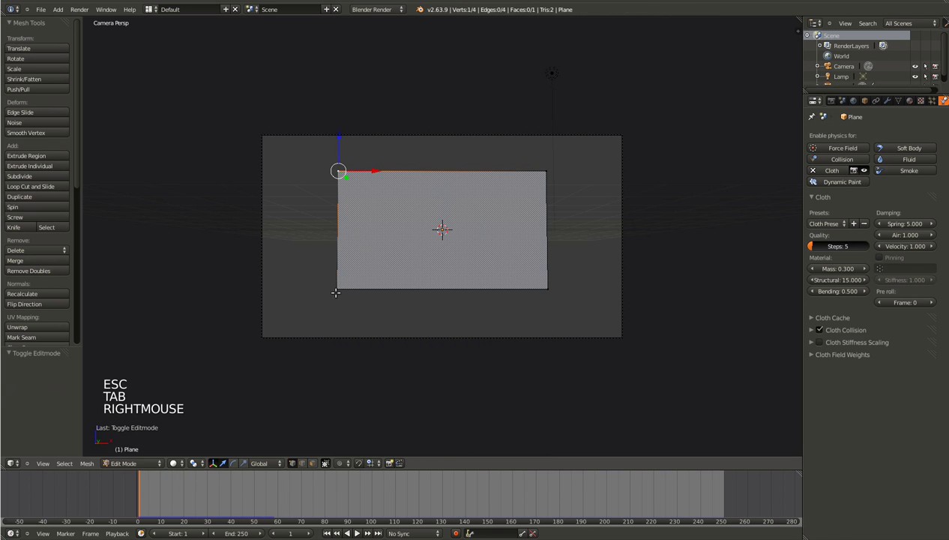
{"action": "key", "text": "Tab"}
{"action": "key", "text": "Tab"}
{"action": "key", "text": "a"}
{"action": "key", "text": "a"}
{"action": "left_click", "coordinate": [50, 179]}
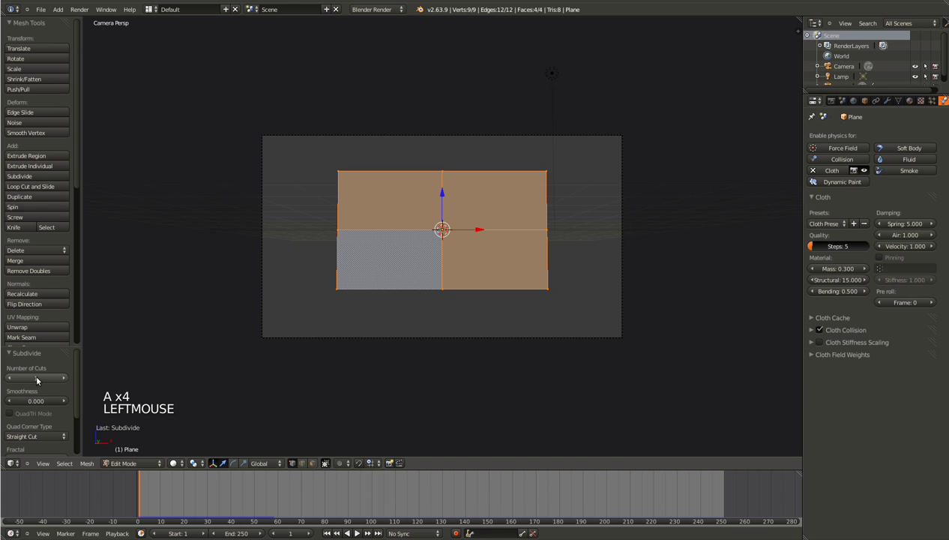
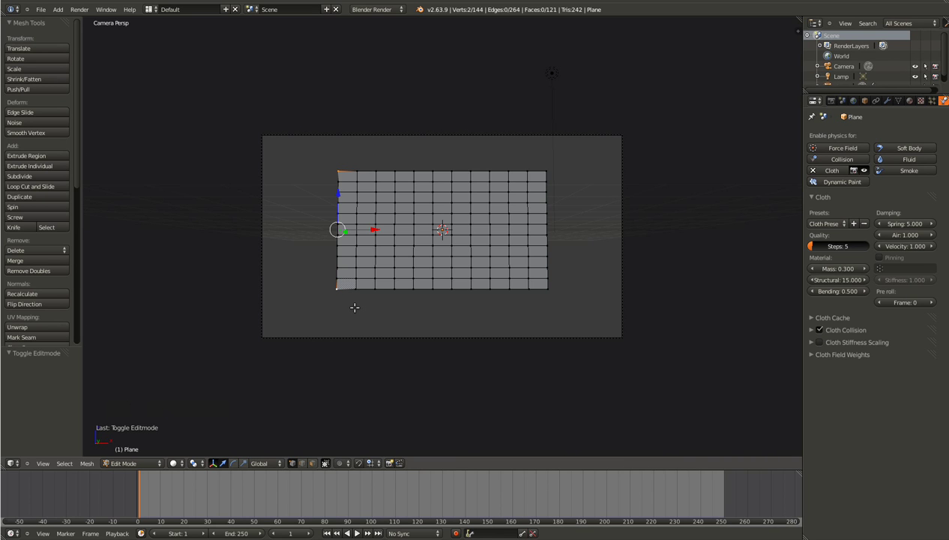
{"action": "key", "text": "ctrl+g"}
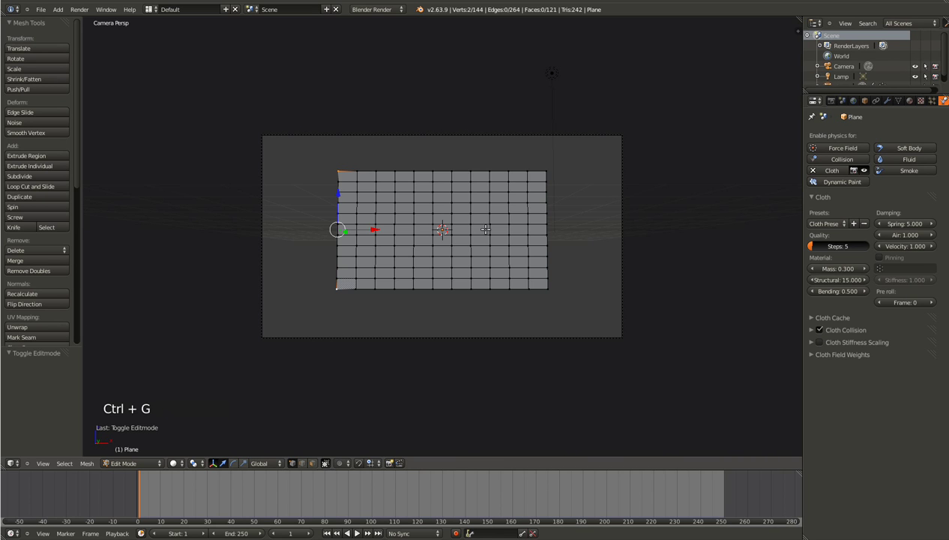
{"action": "key", "text": "Tab"}
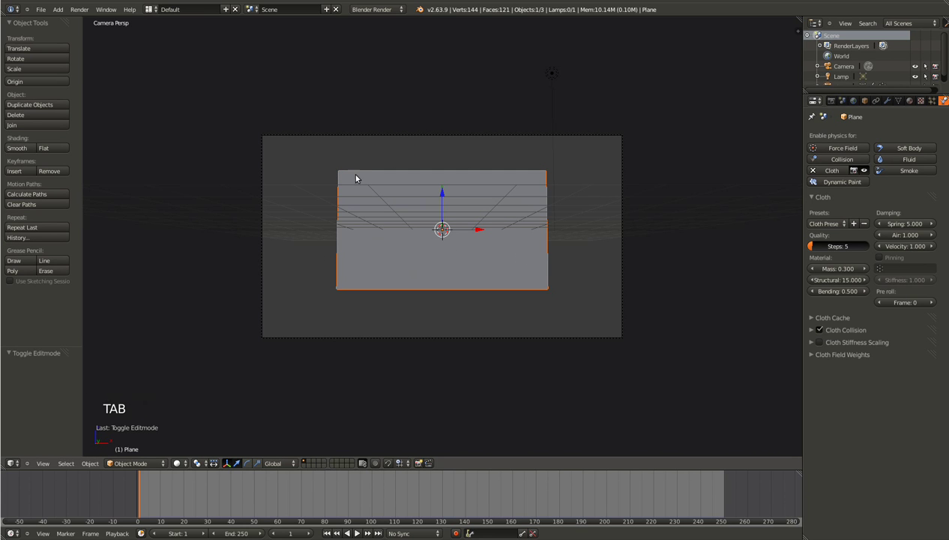
- Turn on cloth Pinning using the left-edge vertex group
{"action": "left_click", "coordinate": [886, 259]}
{"action": "left_click", "coordinate": [892, 270]}
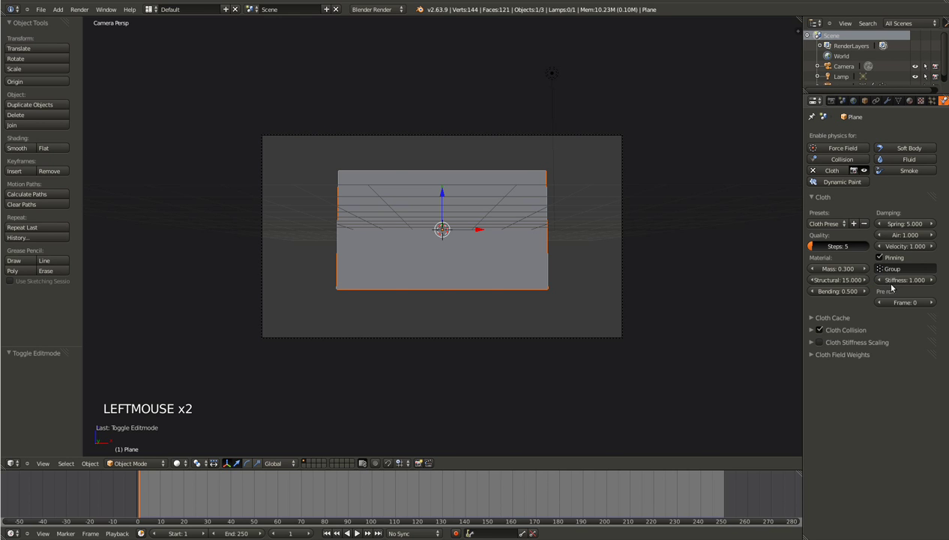
{"action": "key", "text": "Tab"}
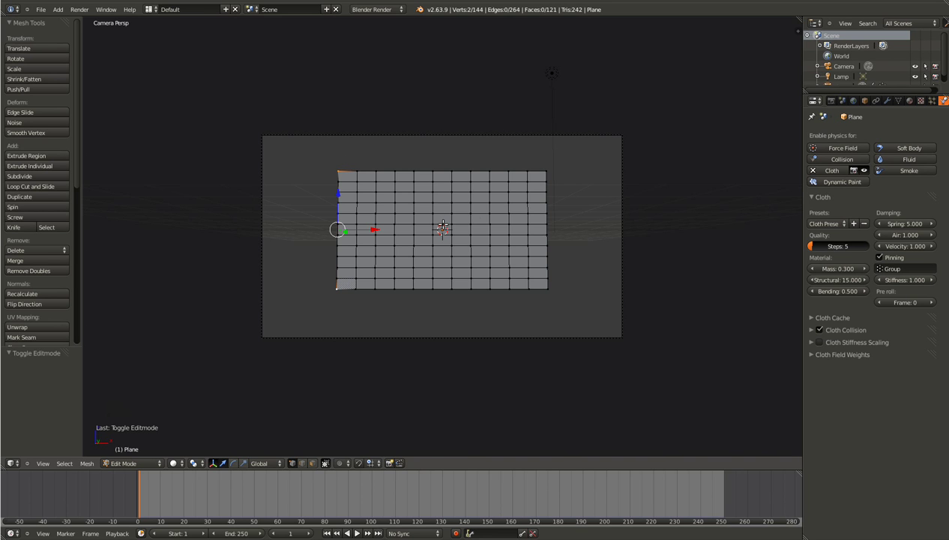
- Play the simulation to check the cloth hangs from its pinned left edge
{"action": "key", "text": "Tab"}
{"action": "key", "text": "alt+a"}
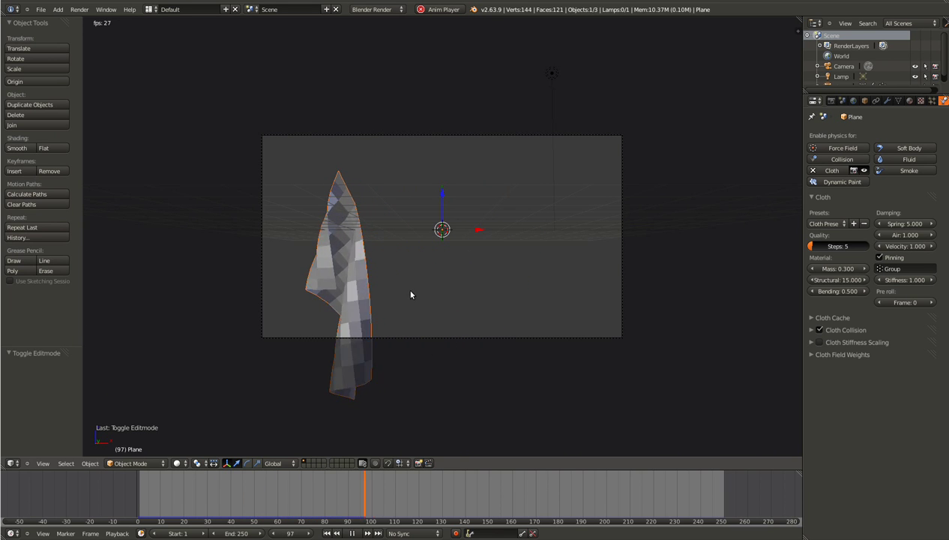
{"action": "middle_click", "coordinate": [405, 305]}
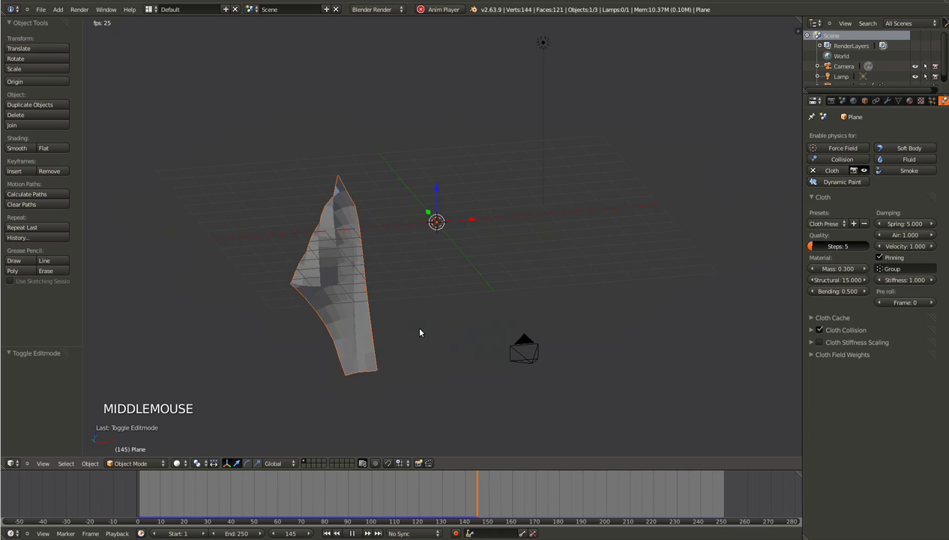
{"action": "right_click", "coordinate": [373, 327]}
{"action": "key", "text": "KP_0"}
{"action": "key", "text": "Escape"}
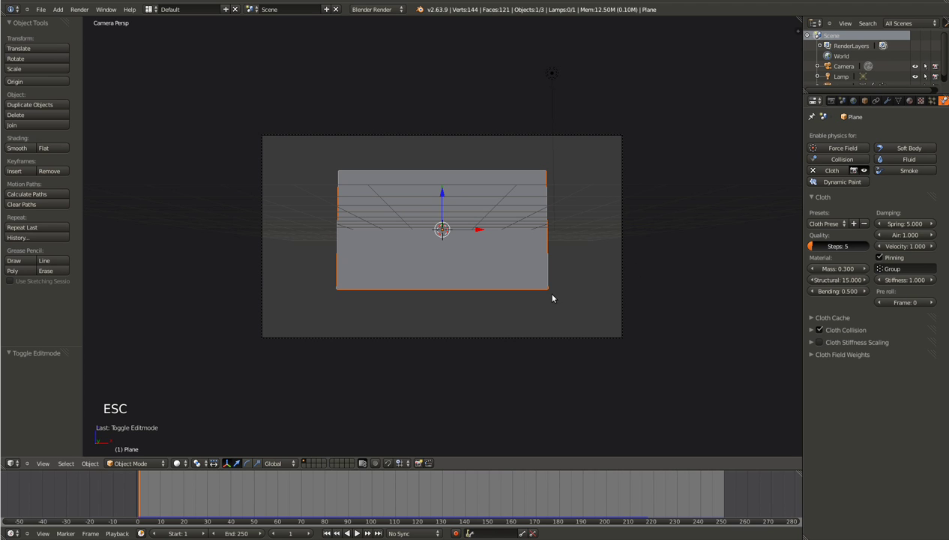
{"action": "key", "text": "alt+a"}
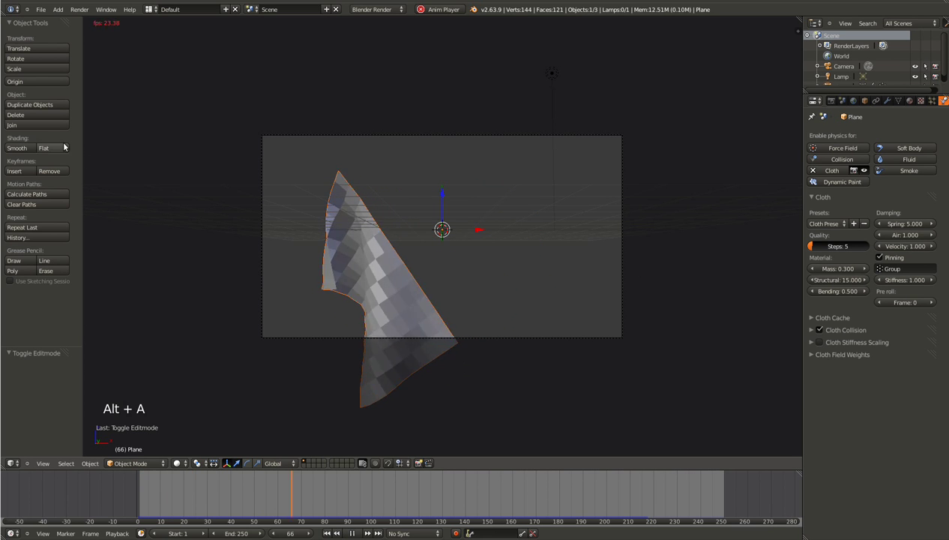
- Shade the cloth smooth and apply the Cotton cloth preset
{"action": "left_click", "coordinate": [25, 152]}
{"action": "left_click", "coordinate": [845, 222]}
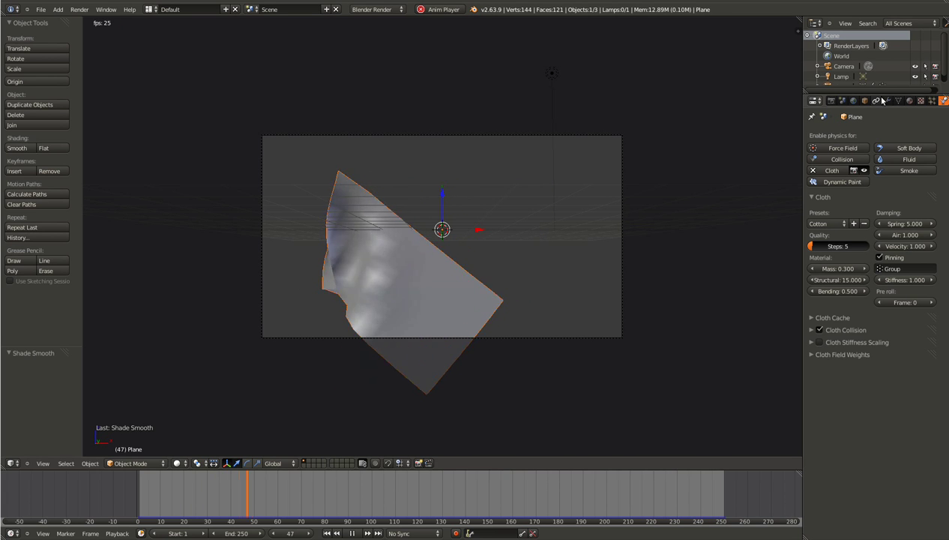
- Add a Subdivision Surface modifier with View 2 and Render 3, inspect the drape and rewind
{"action": "key", "text": "ctrl+1"}
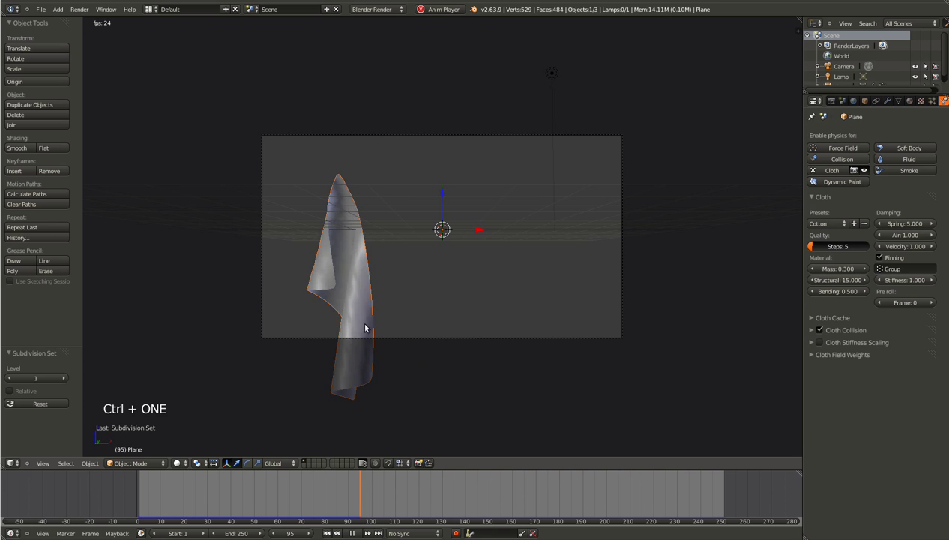
{"action": "left_click", "coordinate": [21, 148]}
{"action": "middle_click", "coordinate": [305, 320]}
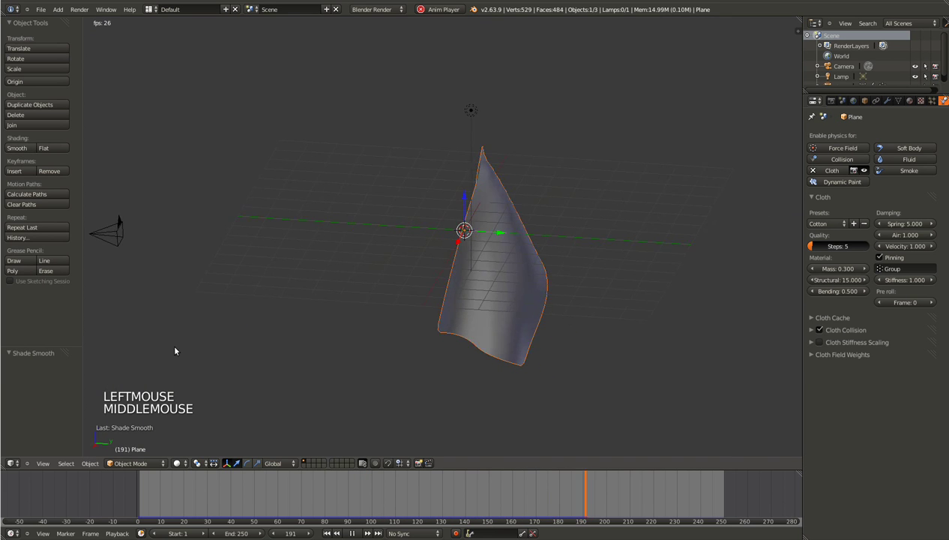
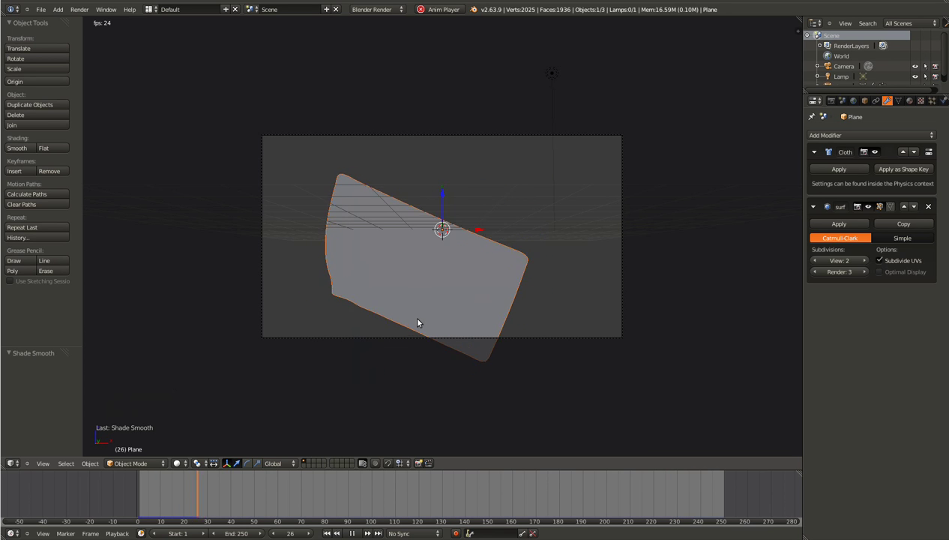
{"action": "key", "text": "Escape"}
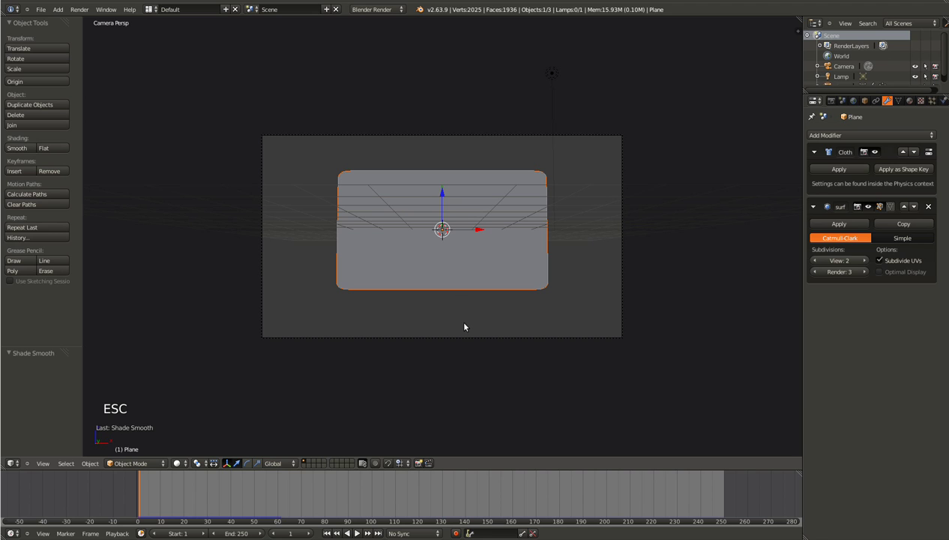
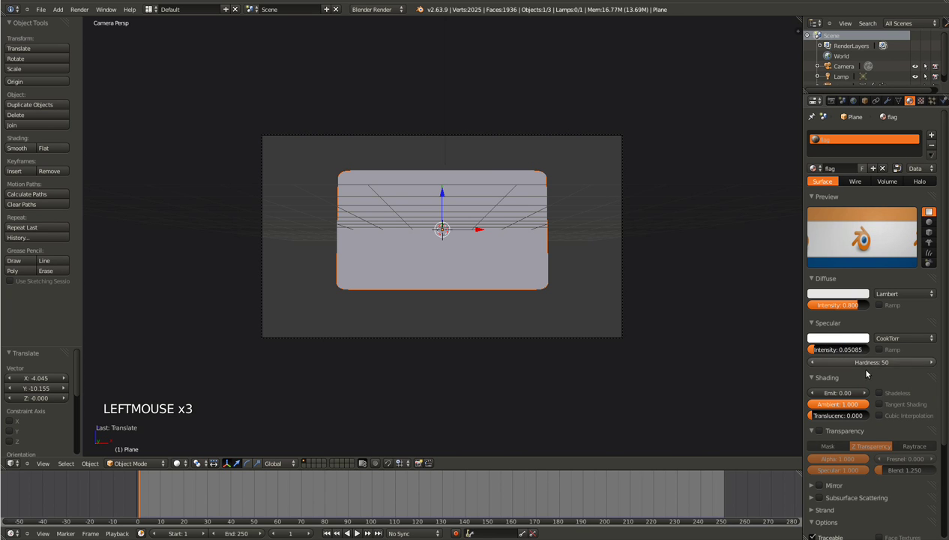
- Lower the flag material's specular Hardness from 50 to 9
{"action": "left_click", "coordinate": [856, 366]}
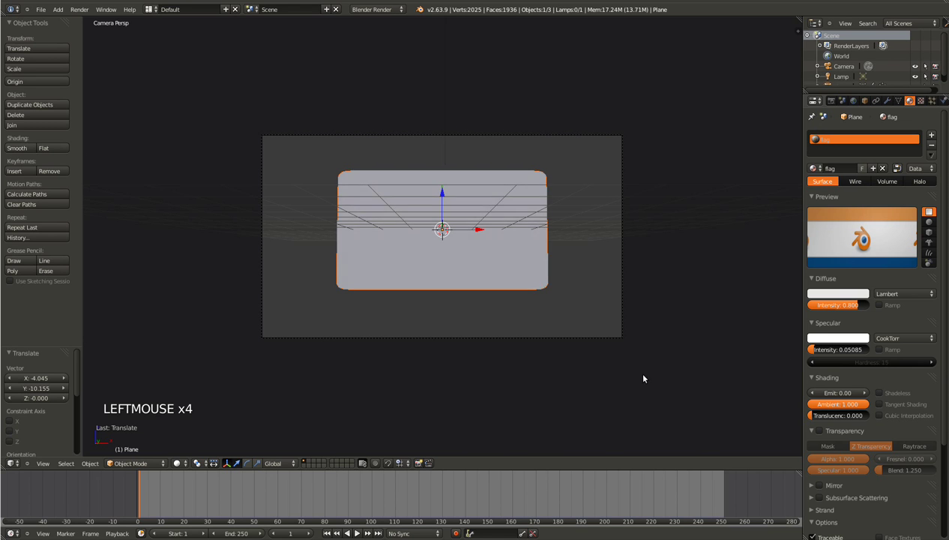
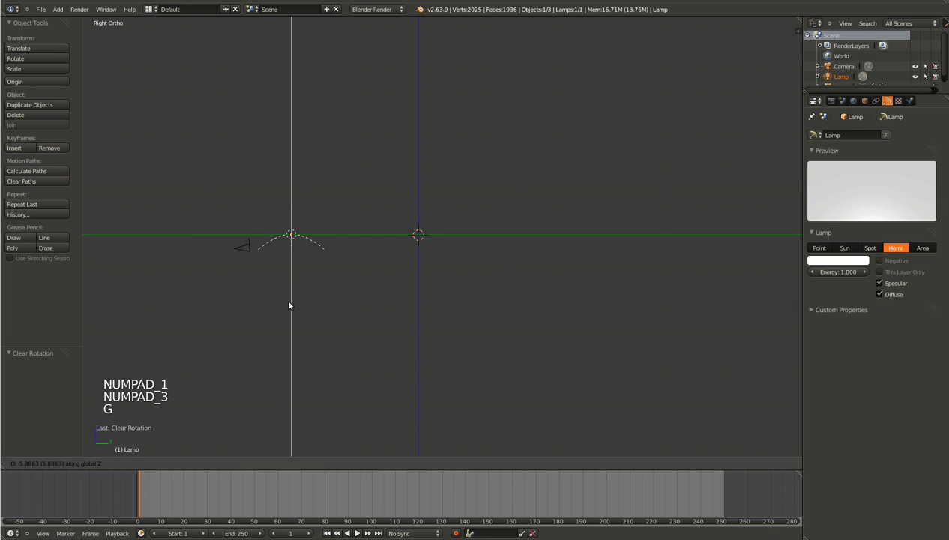
- Lower the hemi lamp and tilt it about -89° so it shines straight at the flag
{"action": "left_click", "coordinate": [291, 299]}
{"action": "key", "text": "r"}
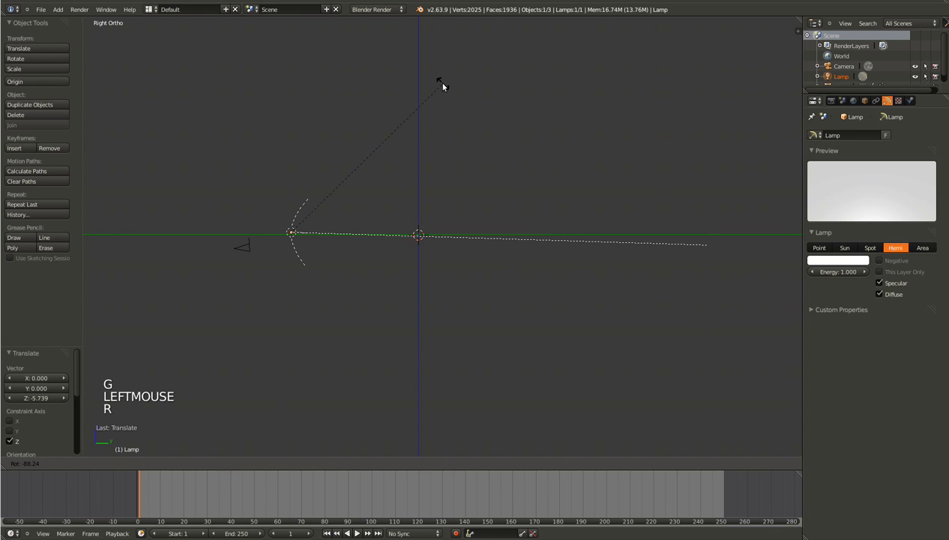
{"action": "left_click", "coordinate": [463, 95]}
{"action": "key", "text": "g"}
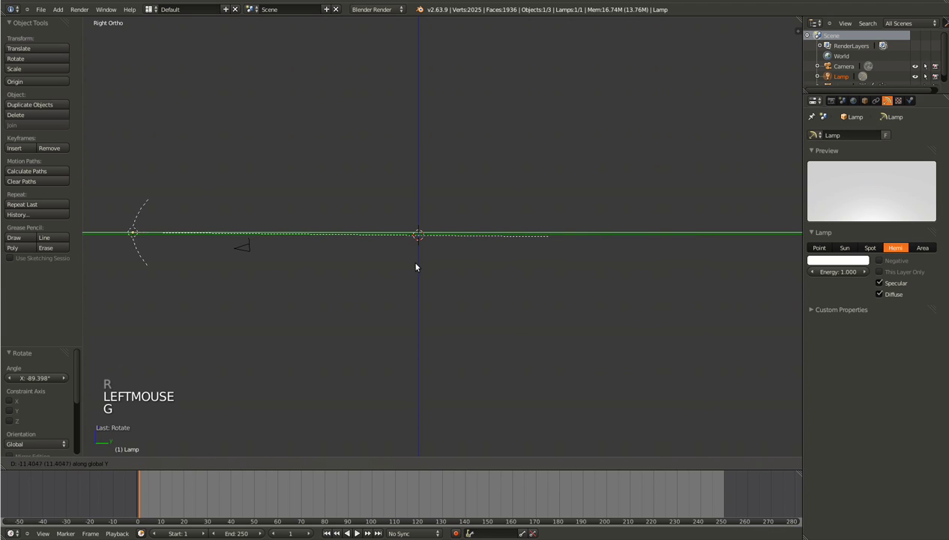
{"action": "left_click", "coordinate": [453, 281]}
{"action": "key", "text": "r"}
{"action": "left_click", "coordinate": [607, 261]}
{"action": "key", "text": "g"}
{"action": "left_click", "coordinate": [587, 281]}
{"action": "middle_click", "coordinate": [392, 291]}
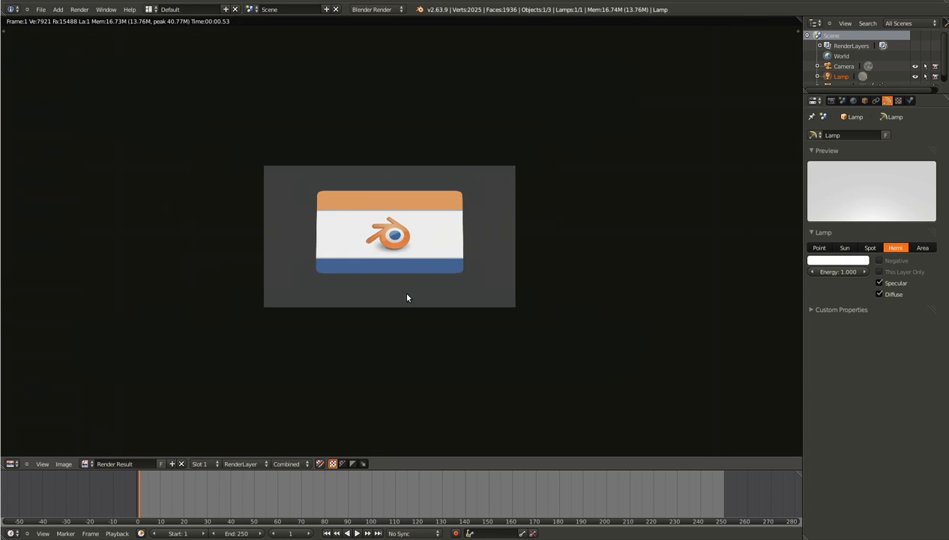
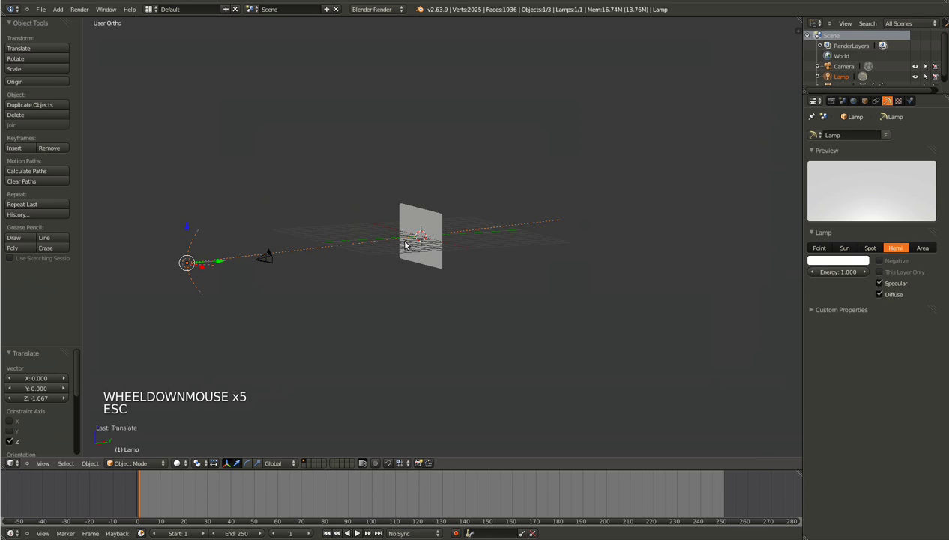
- Add edge loops along the flag plane's borders and slide them toward the edges
{"action": "key", "text": "Tab"}
{"action": "key", "text": "KP_7"}
{"action": "key", "text": "KP_1"}
{"action": "scroll", "scroll_direction": "up", "scroll_amount": 3}
{"action": "key", "text": "ctrl+r"}
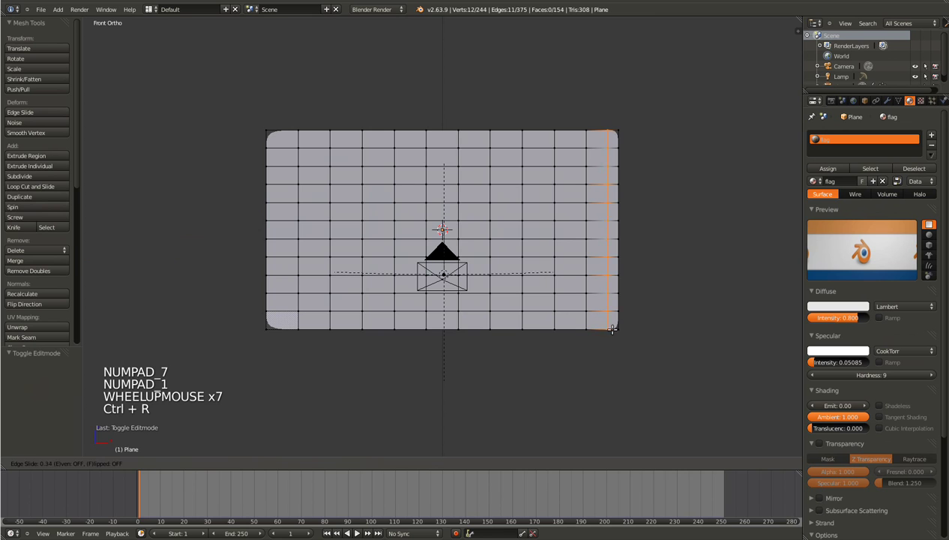
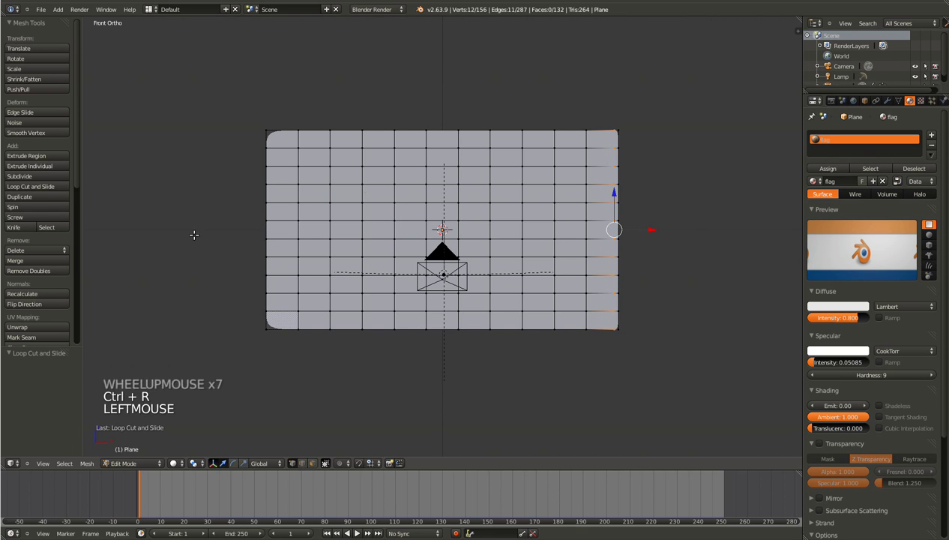
{"action": "key", "text": "ctrl+r"}
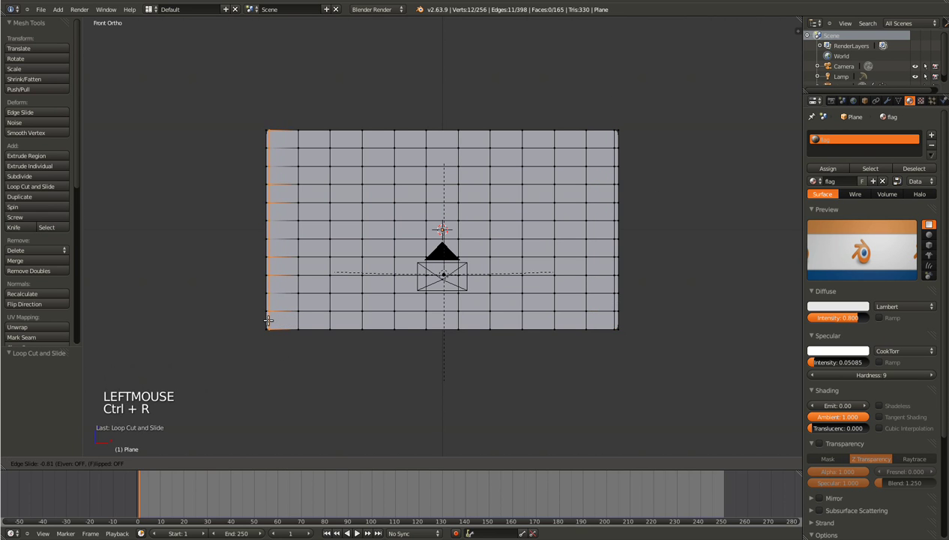
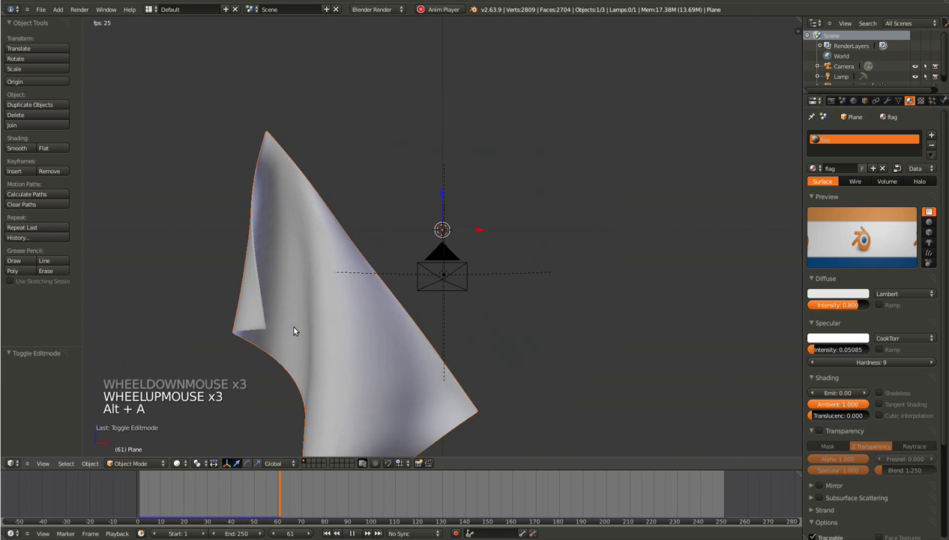
- Play the cloth to check the droop, stop playback and bring up the Add menu
{"action": "scroll", "scroll_direction": "down", "scroll_amount": 3}
{"action": "scroll", "scroll_direction": "down", "scroll_amount": 3}
{"action": "key", "text": "Escape"}
{"action": "left_click", "coordinate": [372, 484]}
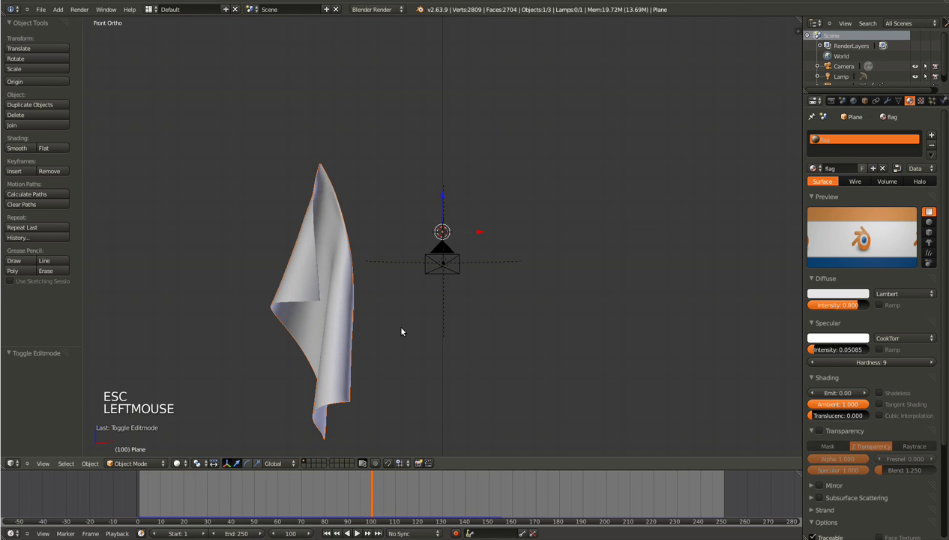
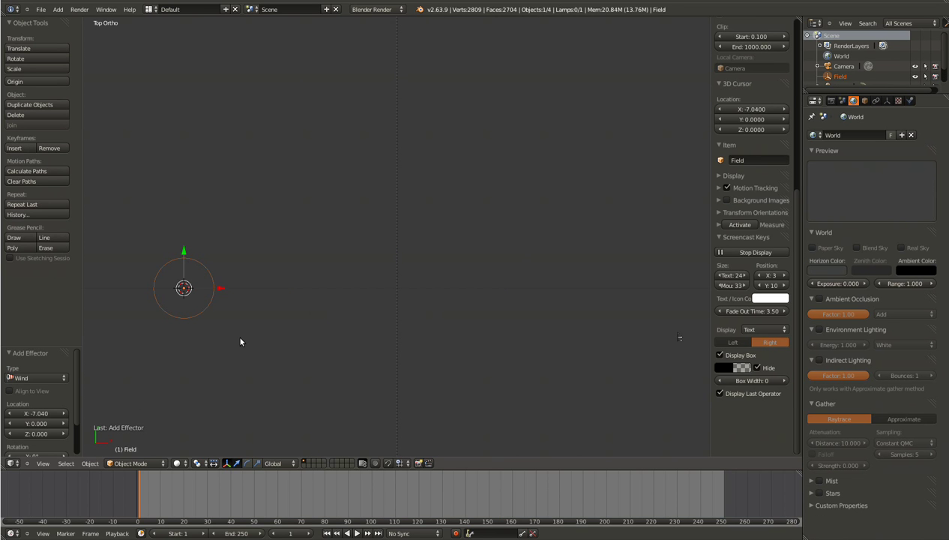
- Move the new Wind force field beside the flag and check its placement from around and above
{"action": "key", "text": "g"}
{"action": "left_click", "coordinate": [245, 318]}
{"action": "middle_click", "coordinate": [241, 299]}
{"action": "middle_click", "coordinate": [219, 260]}
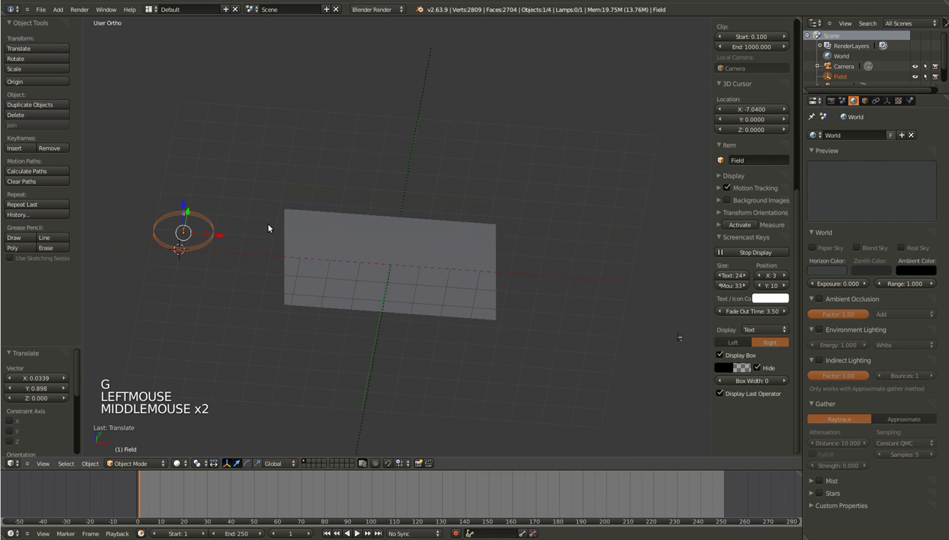
{"action": "middle_click", "coordinate": [393, 308]}
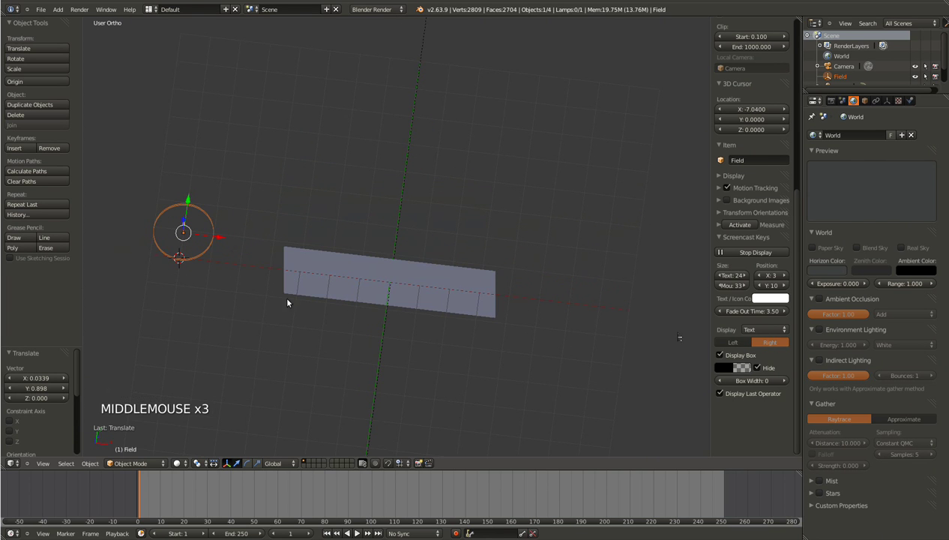
{"action": "middle_click", "coordinate": [392, 311]}
{"action": "middle_click", "coordinate": [283, 283]}
{"action": "key", "text": "KP_7"}
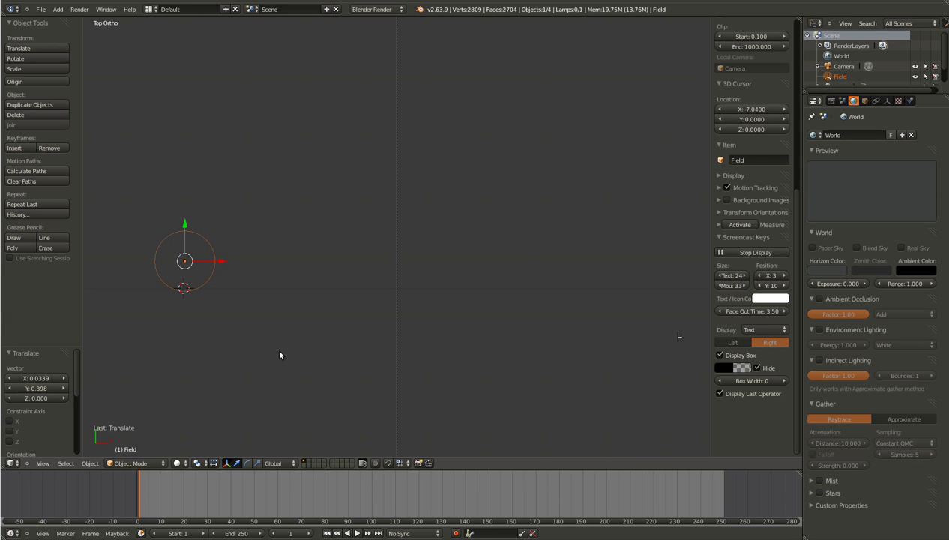
- Shift the field left of the flag and rotate it 90° about Y so it faces the cloth
{"action": "key", "text": "g"}
{"action": "left_click", "coordinate": [257, 335]}
{"action": "middle_click", "coordinate": [200, 304]}
{"action": "key", "text": "r"}
{"action": "key", "text": "r"}
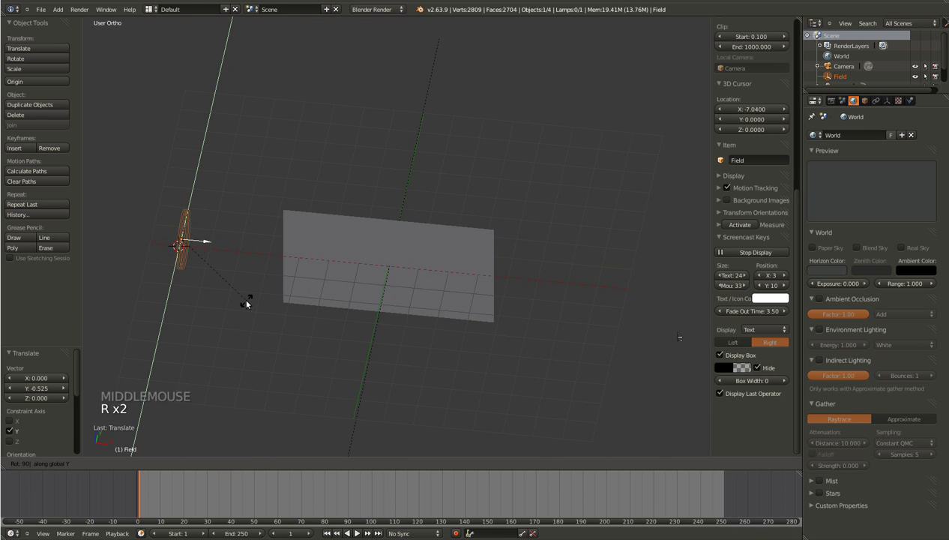
{"action": "key", "text": "KP_1"}
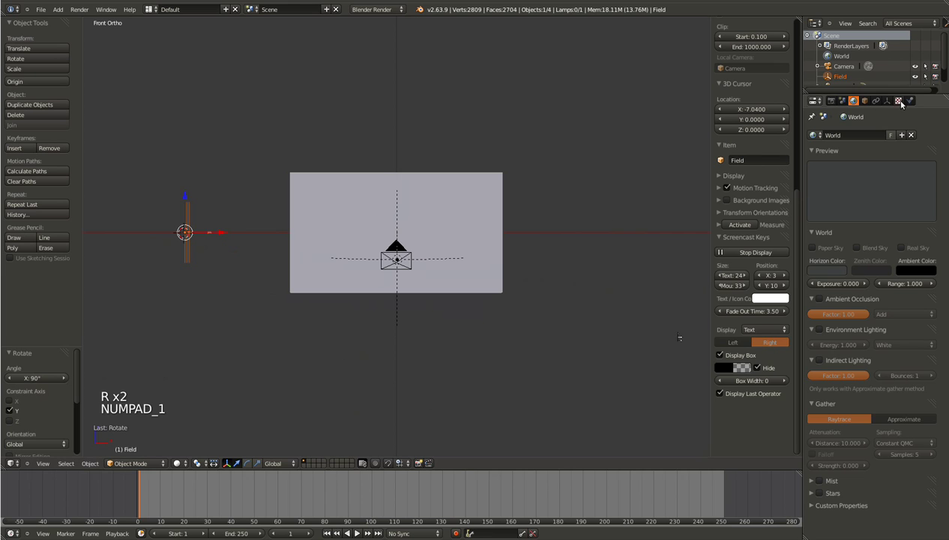
- Raise the Wind field's Strength well above zero in its Physics settings
{"action": "left_click", "coordinate": [910, 101]}
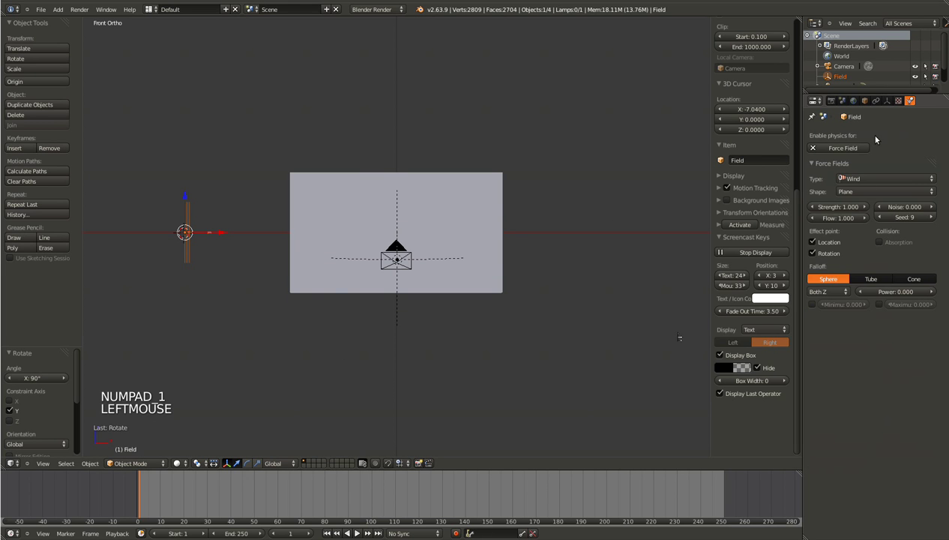
{"action": "left_click", "coordinate": [829, 208]}
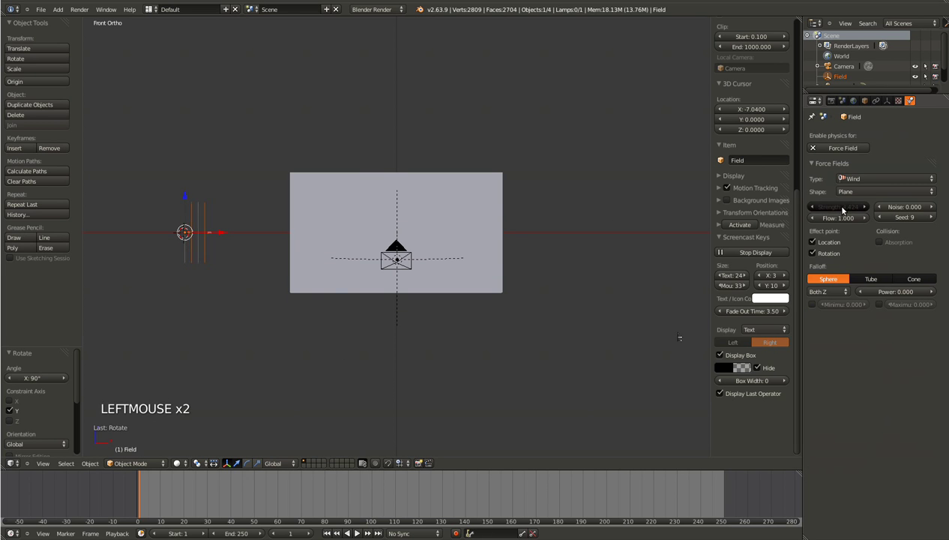
{"action": "key", "text": "g"}
{"action": "left_click", "coordinate": [465, 289]}
{"action": "key", "text": "r"}
{"action": "left_click", "coordinate": [525, 224]}
{"action": "key", "text": "g"}
{"action": "left_click", "coordinate": [472, 269]}
- Play the animation and fine-tune the wind strength until the flag billows sideways
{"action": "key", "text": "alt+a"}
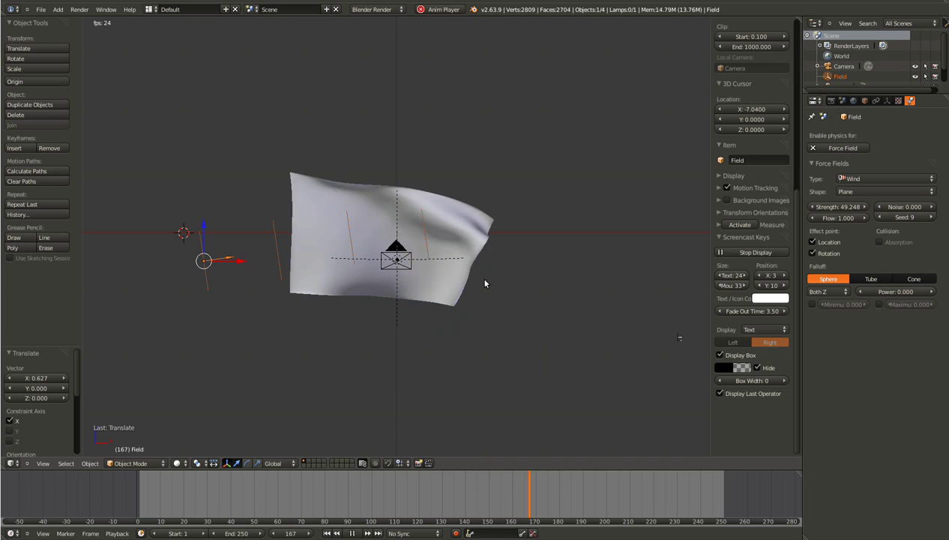
{"action": "left_click", "coordinate": [842, 208]}
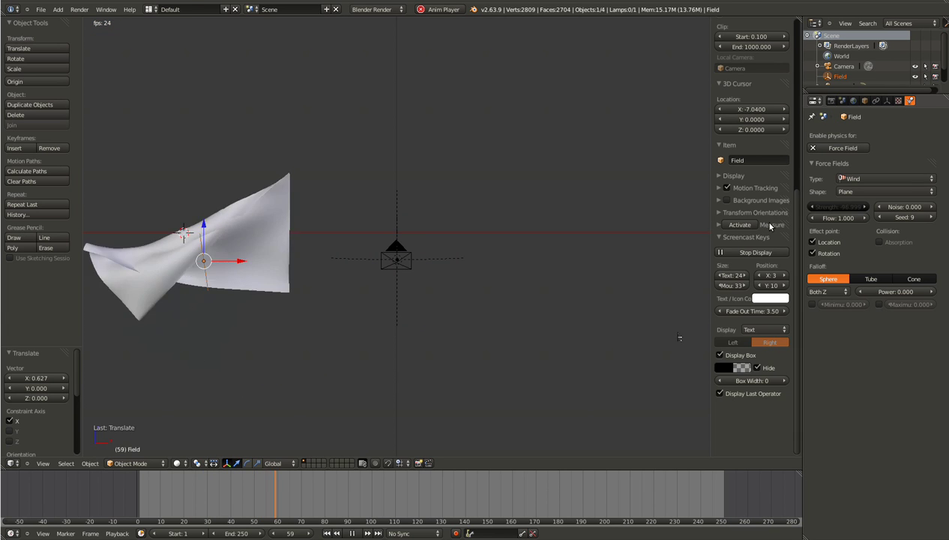
{"action": "left_click", "coordinate": [840, 213]}
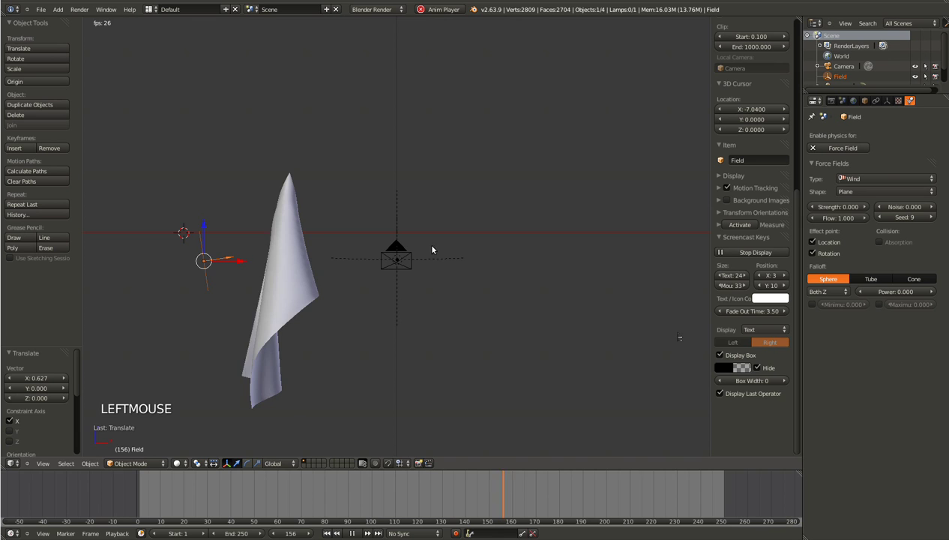
{"action": "left_click", "coordinate": [831, 206]}
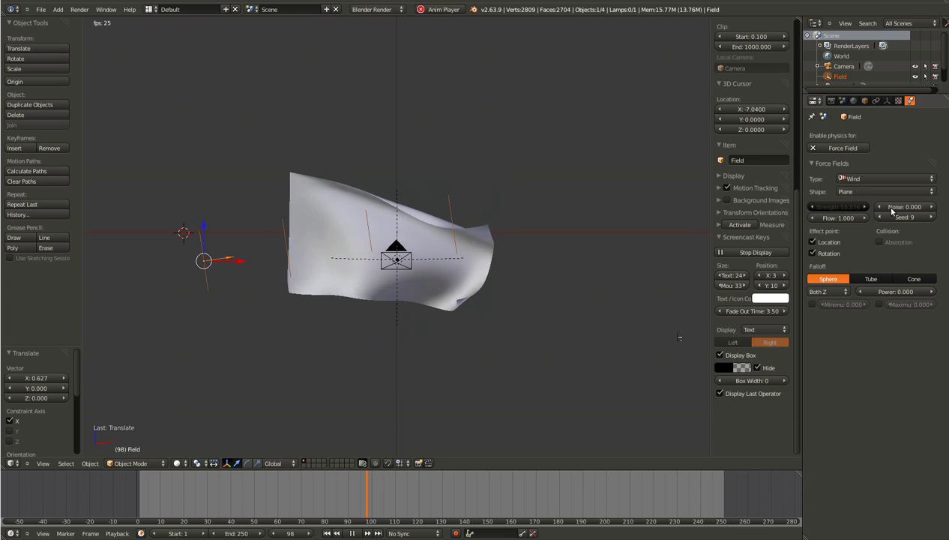
- Set the flag's Cloth Field Weights gravity to 0.4 and save the file
{"action": "right_click", "coordinate": [454, 311]}
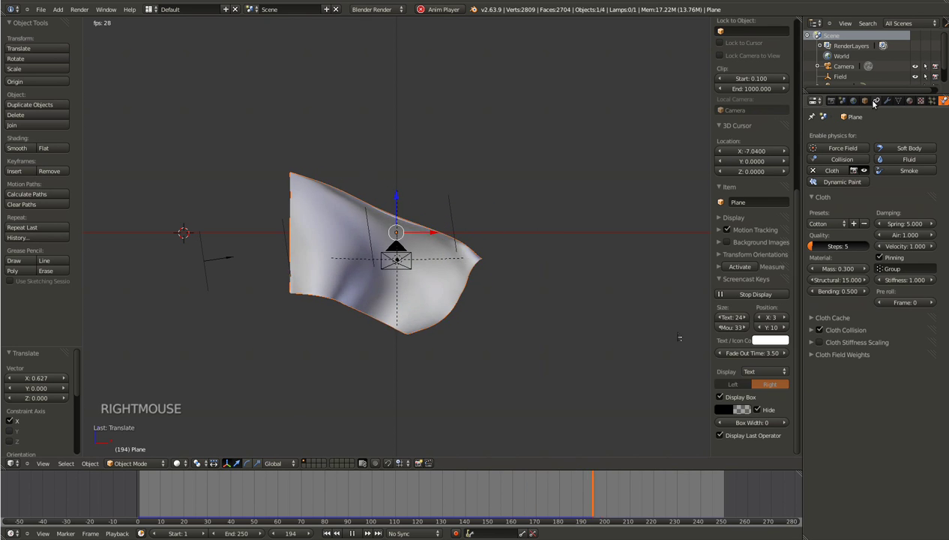
{"action": "left_click", "coordinate": [817, 358]}
{"action": "left_click", "coordinate": [844, 381]}
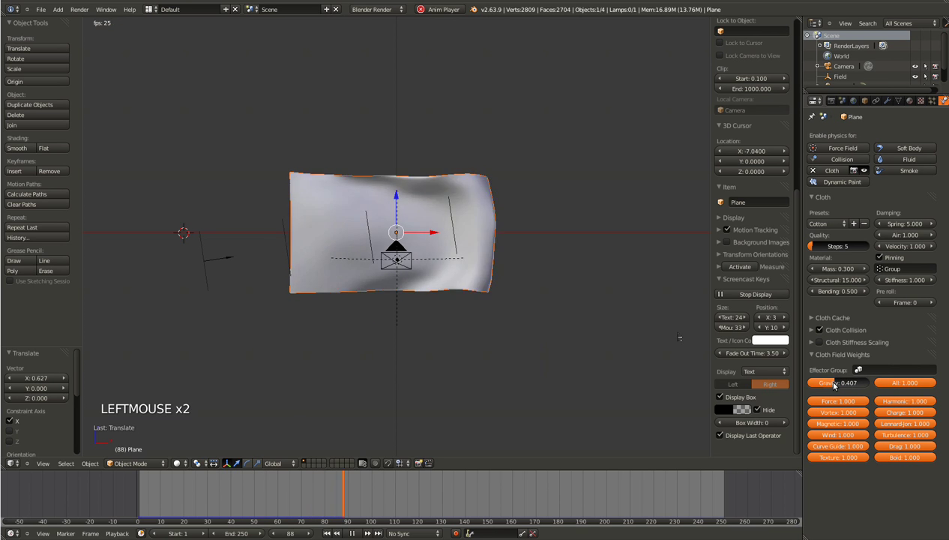
{"action": "left_click", "coordinate": [835, 381]}
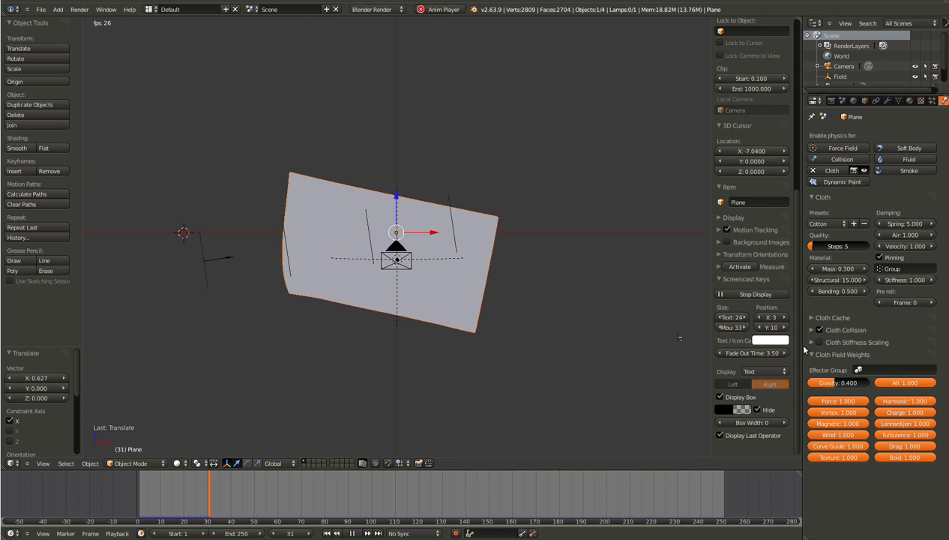
{"action": "left_click", "coordinate": [814, 358]}
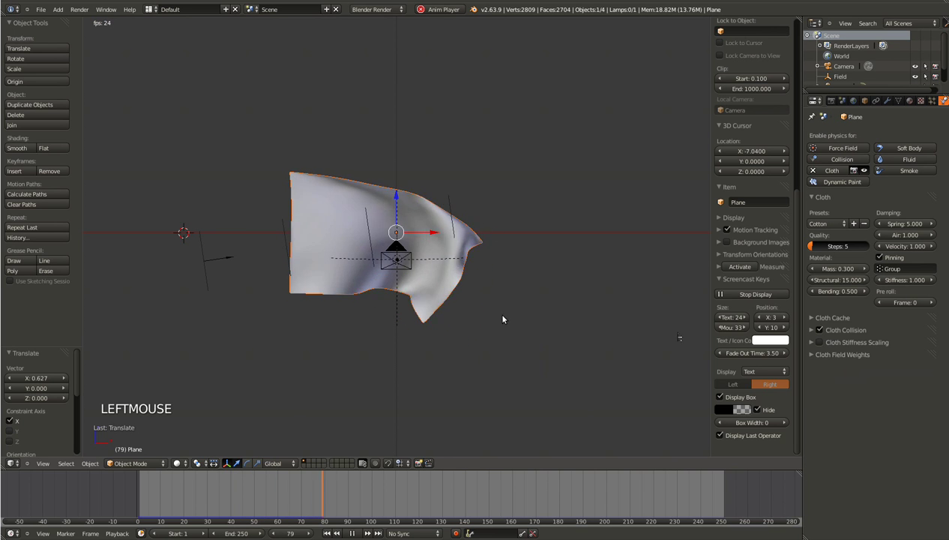
{"action": "key", "text": "ctrl+s"}
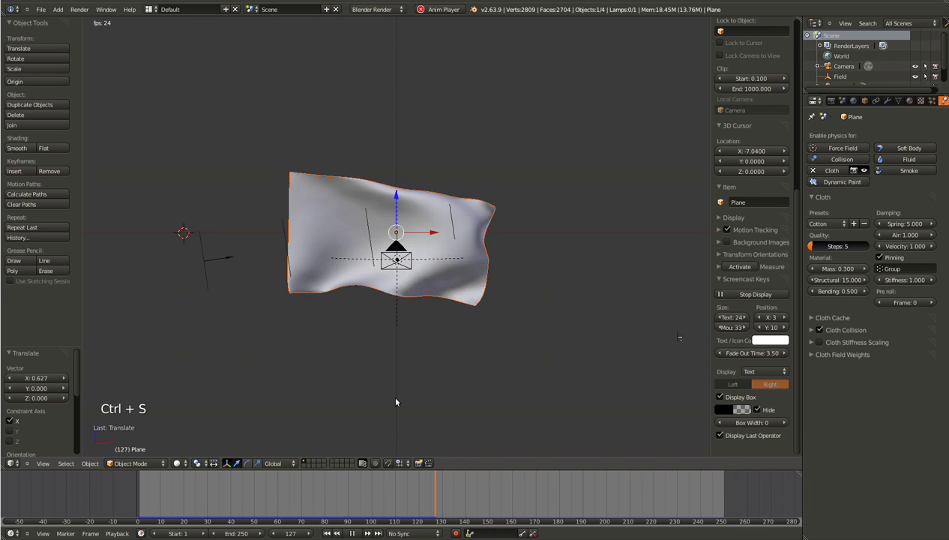
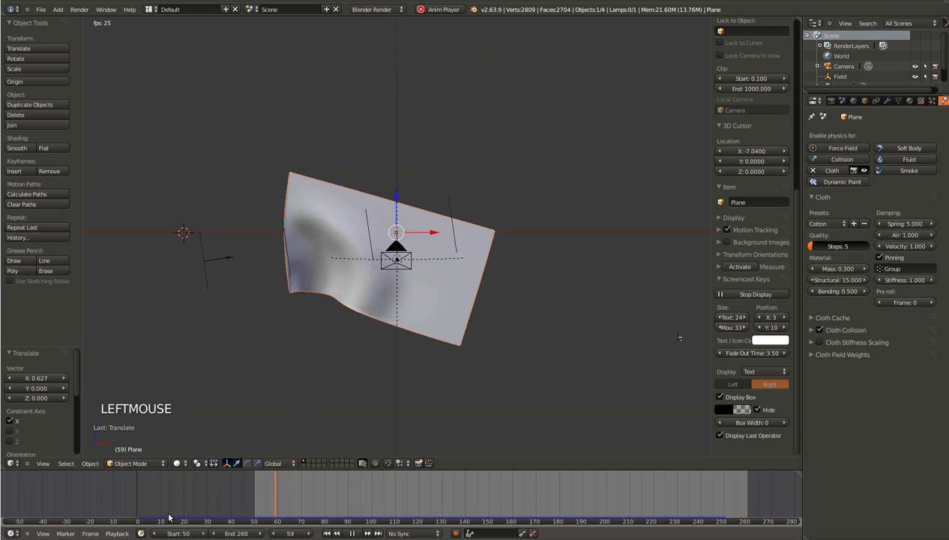
- Play the cloth animation and watch the waving flag from several angles, then stop
{"action": "left_click", "coordinate": [273, 488]}
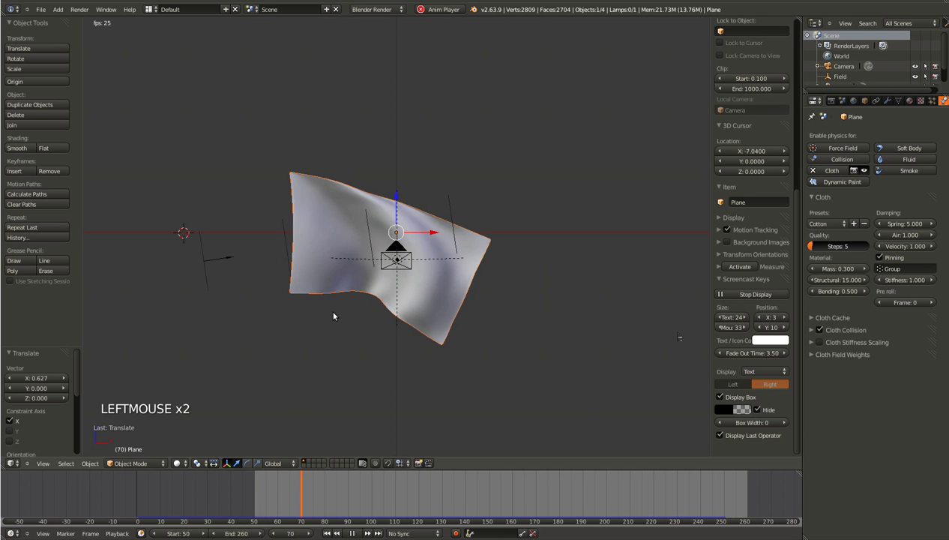
{"action": "left_click", "coordinate": [170, 497]}
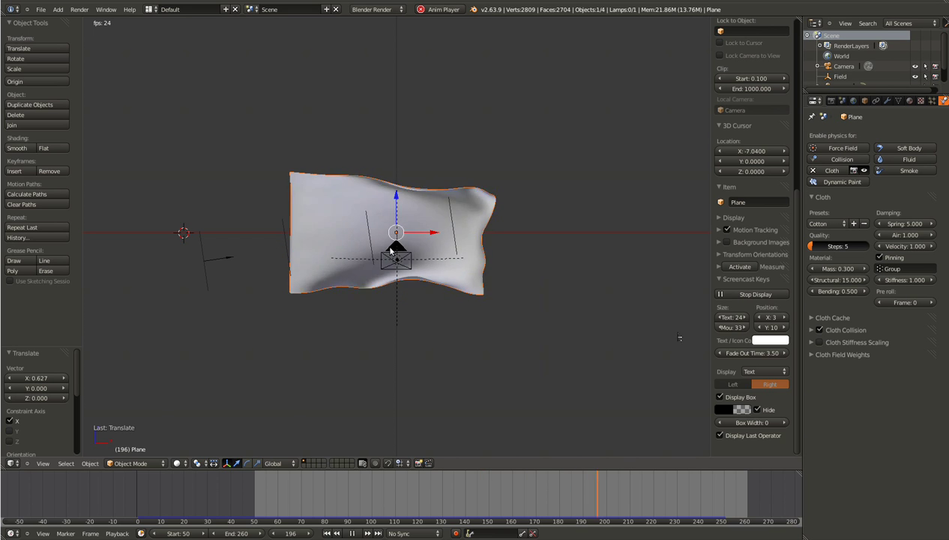
{"action": "middle_click", "coordinate": [441, 242]}
{"action": "scroll", "scroll_direction": "up", "scroll_amount": 3}
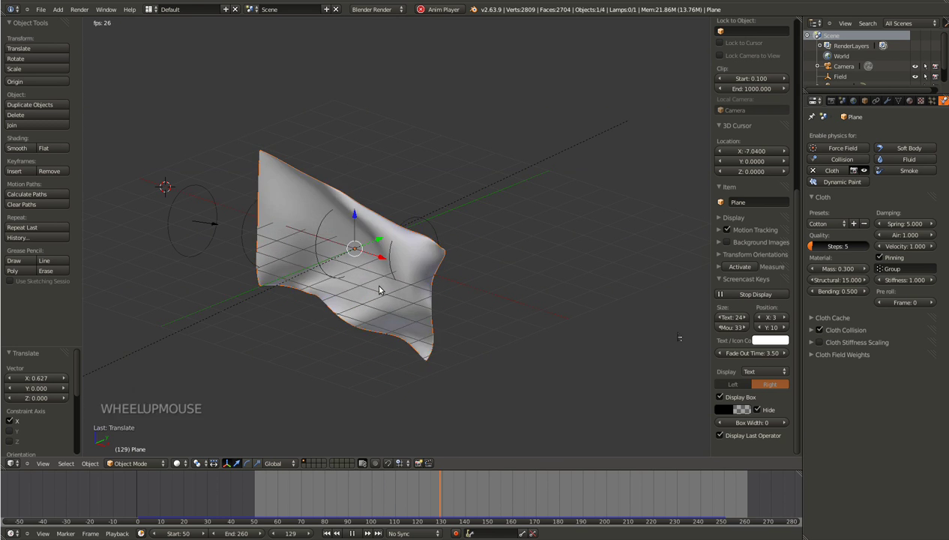
{"action": "middle_click", "coordinate": [376, 287]}
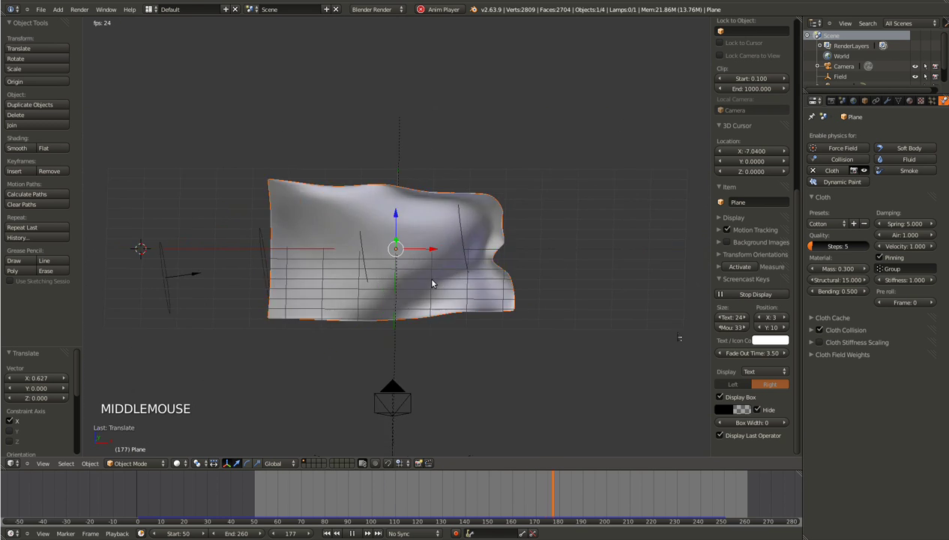
{"action": "key", "text": "KP_0"}
- Render frame 80 of the logo flag and return to the viewport
{"action": "key", "text": "ctrl+s"}
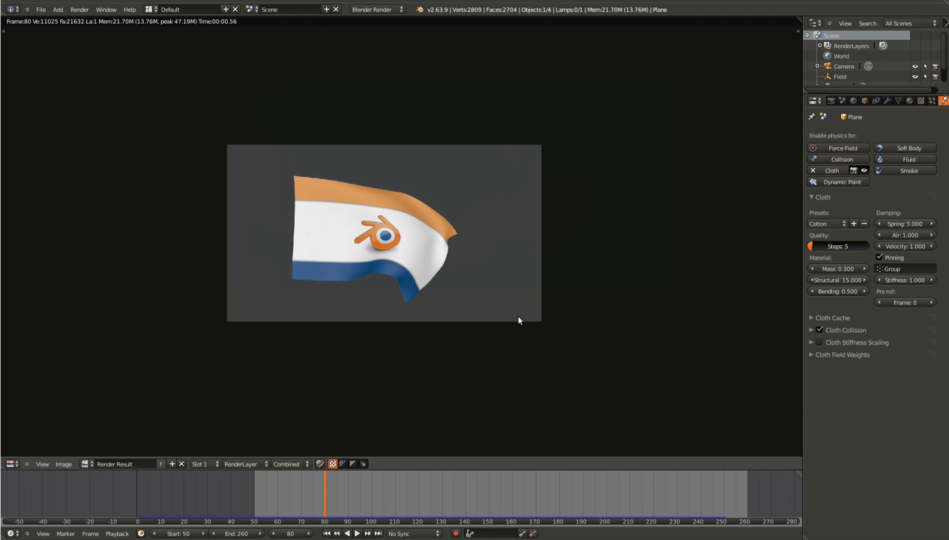
{"action": "key", "text": "Escape"}
{"action": "middle_click", "coordinate": [417, 291]}
{"action": "scroll", "scroll_direction": "down", "scroll_amount": 3}
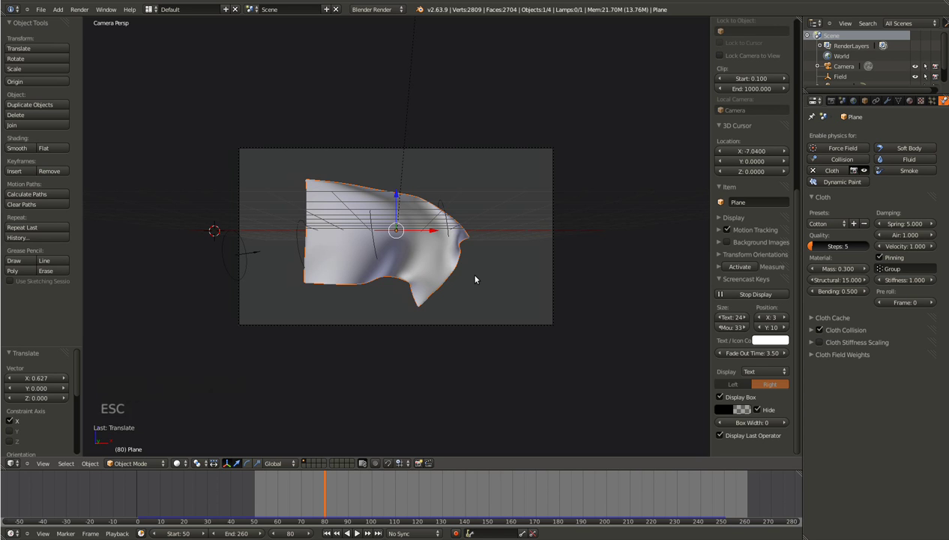
- Import Skies0309_thumbhuge.jpg as a plane and rotate it 90° on X to stand upright
{"action": "key", "text": "KP_7"}
{"action": "scroll", "scroll_direction": "down", "scroll_amount": 3}
{"action": "scroll", "scroll_direction": "up", "scroll_amount": 3}
{"action": "left_click", "coordinate": [45, 10]}
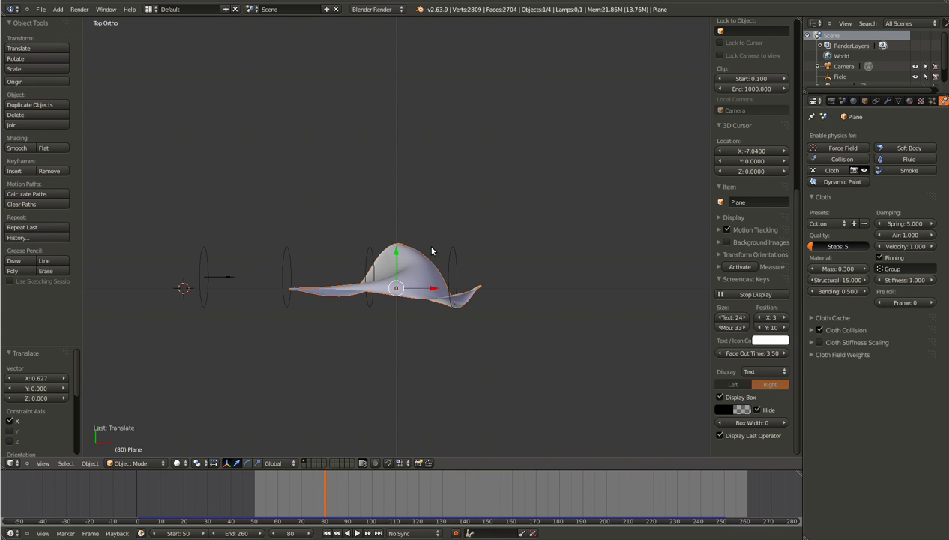
{"action": "key", "text": "shift+a"}
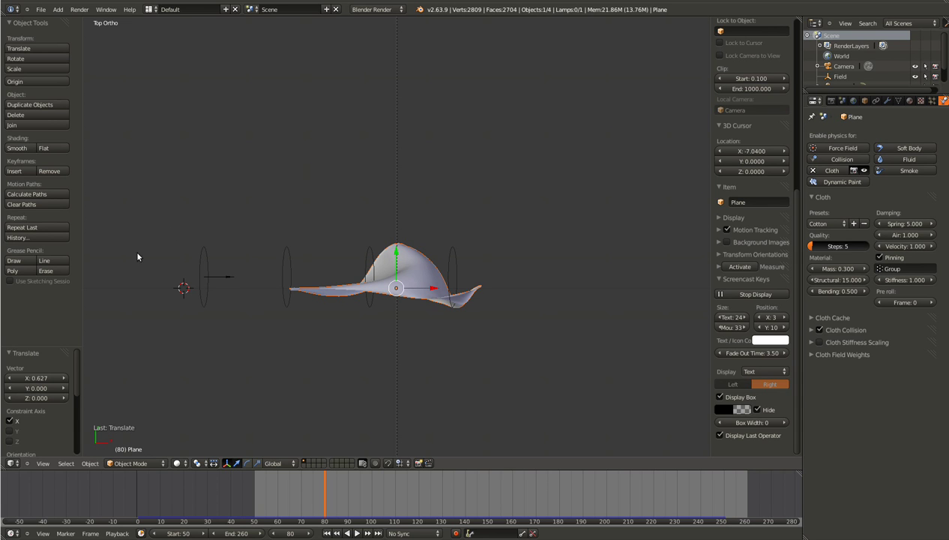
{"action": "left_click", "coordinate": [44, 14]}
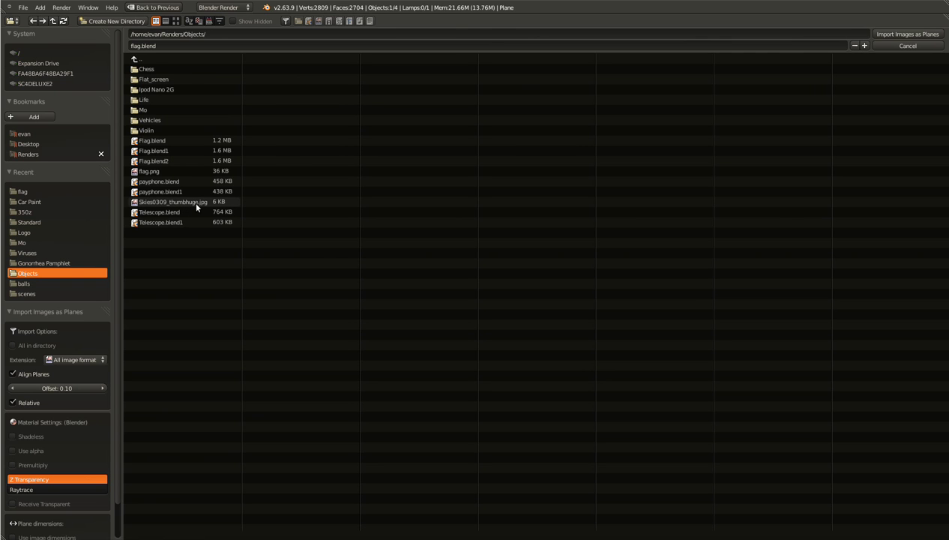
{"action": "left_click", "coordinate": [201, 206]}
{"action": "key", "text": "r"}
{"action": "key", "text": "KP_1"}
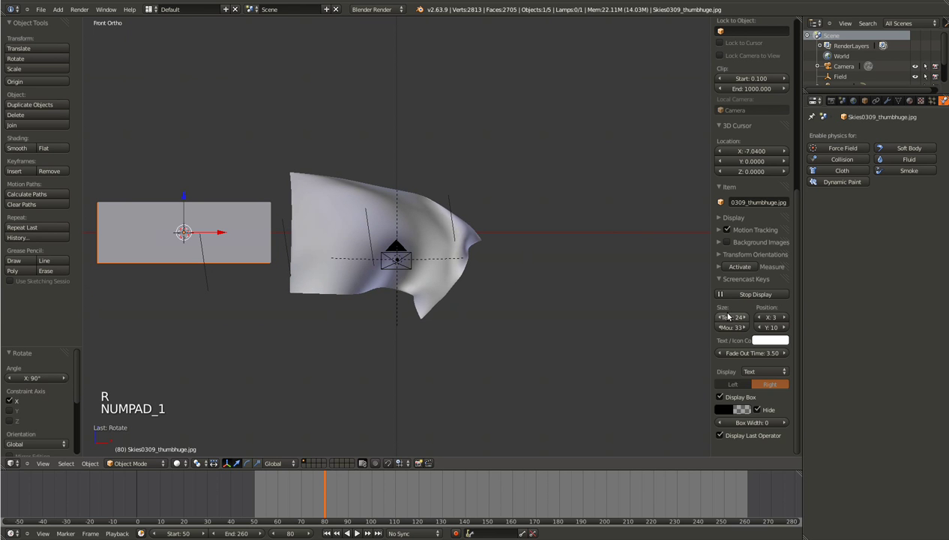
- Enable Textured Solid display and move the sky plane behind the flag from top view
{"action": "left_click", "coordinate": [726, 219]}
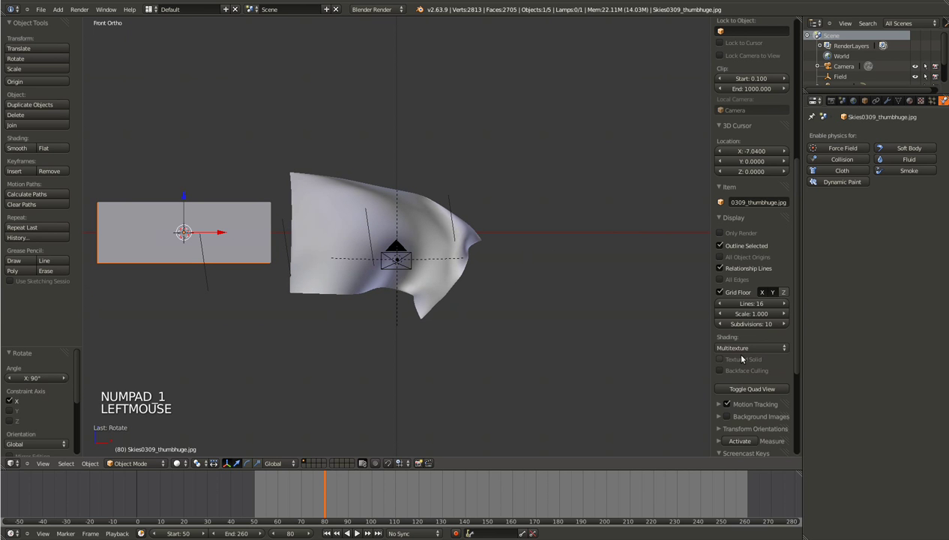
{"action": "left_click", "coordinate": [727, 361]}
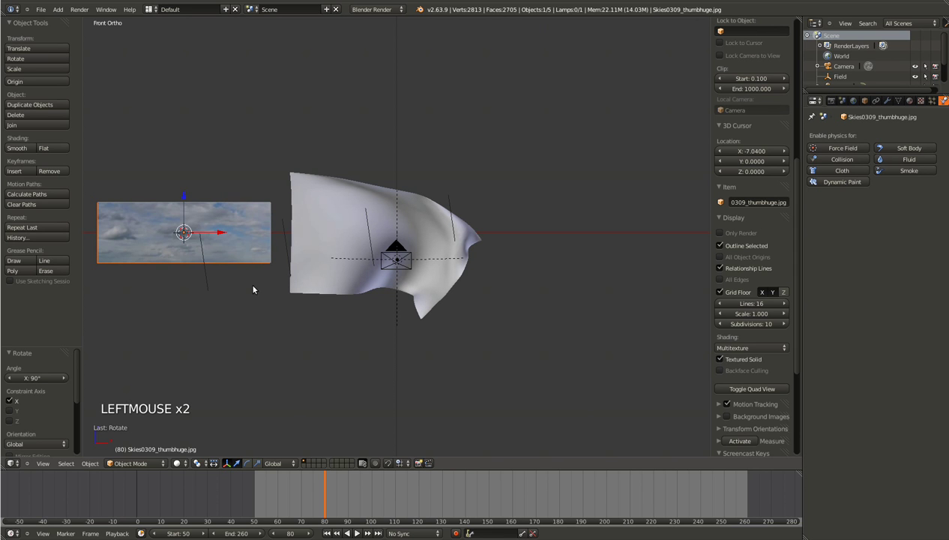
{"action": "key", "text": "g"}
{"action": "left_click", "coordinate": [450, 313]}
{"action": "key", "text": "g"}
{"action": "left_click", "coordinate": [492, 338]}
{"action": "key", "text": "KP_7"}
{"action": "key", "text": "g"}
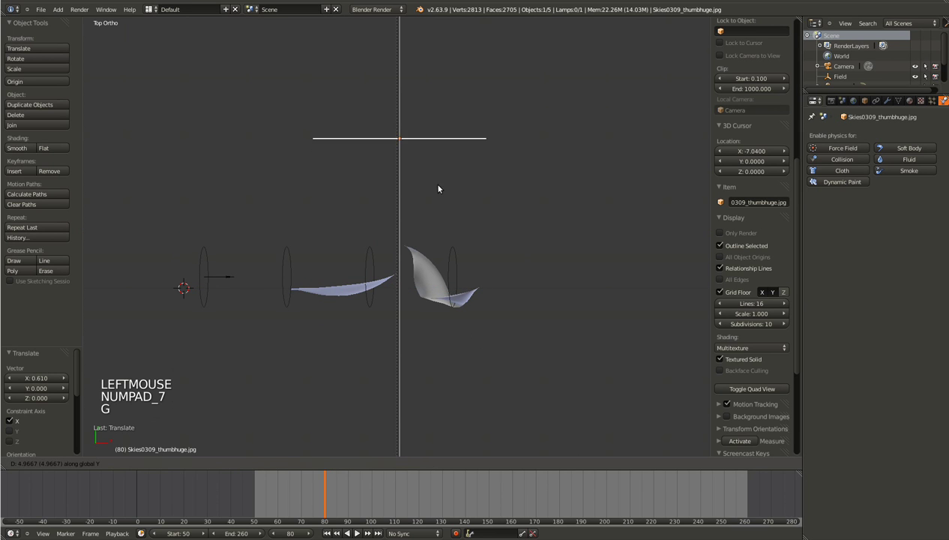
{"action": "left_click", "coordinate": [444, 182]}
- In camera view, scale and tilt the sky plane so it fills the frame as a backdrop
{"action": "key", "text": "g"}
{"action": "left_click", "coordinate": [454, 204]}
{"action": "key", "text": "KP_0"}
{"action": "key", "text": "s"}
{"action": "left_click", "coordinate": [533, 270]}
{"action": "key", "text": "s"}
{"action": "left_click", "coordinate": [582, 347]}
{"action": "key", "text": "r"}
{"action": "left_click", "coordinate": [637, 335]}
{"action": "key", "text": "g"}
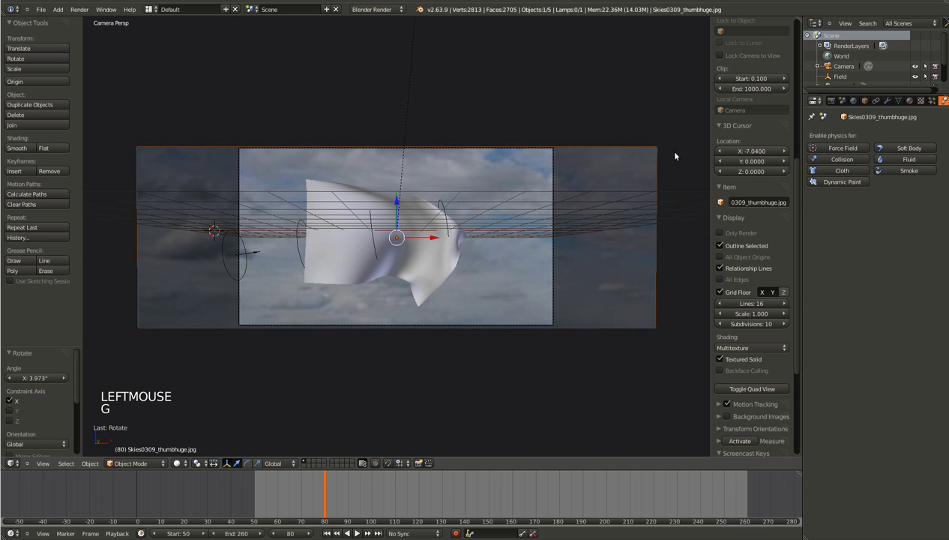
- Lower the camera slightly on Z and jump to frame 257 of the animation
{"action": "right_click", "coordinate": [549, 320]}
{"action": "right_click", "coordinate": [550, 327]}
{"action": "key", "text": "g"}
{"action": "left_click", "coordinate": [579, 309]}
{"action": "key", "text": "g"}
{"action": "left_click", "coordinate": [565, 315]}
{"action": "left_click", "coordinate": [292, 492]}
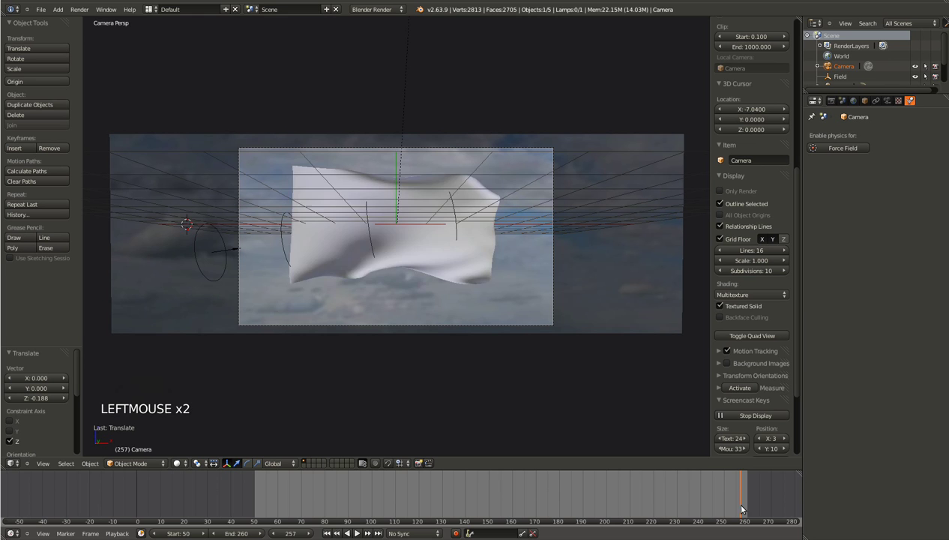
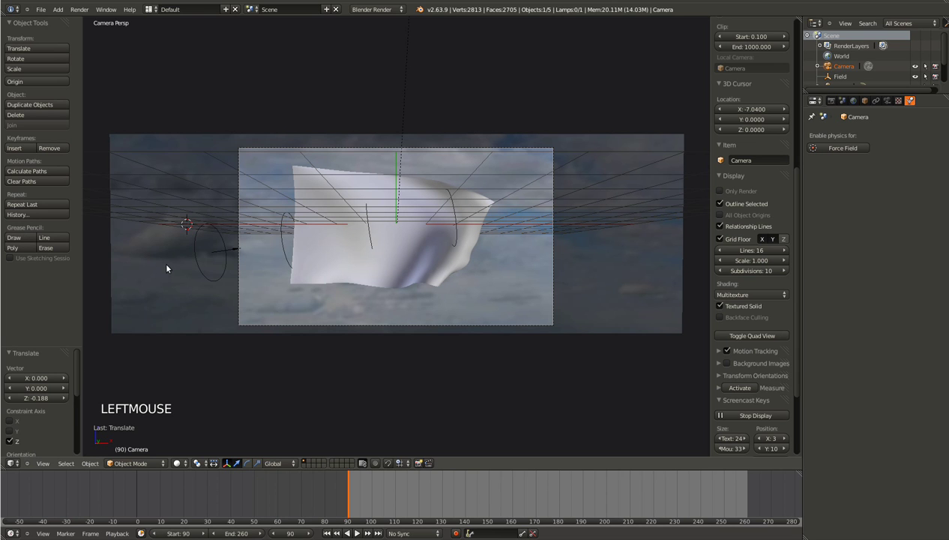
- Deselect everything and preview the flag waving against the sky backdrop from frame 90
{"action": "key", "text": "a"}
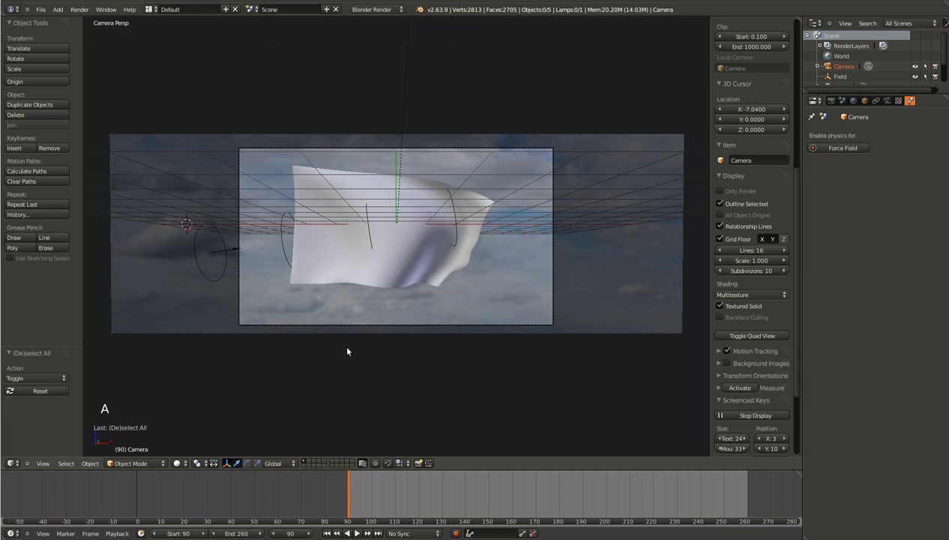
{"action": "key", "text": "Escape"}
{"action": "key", "text": "alt+a"}
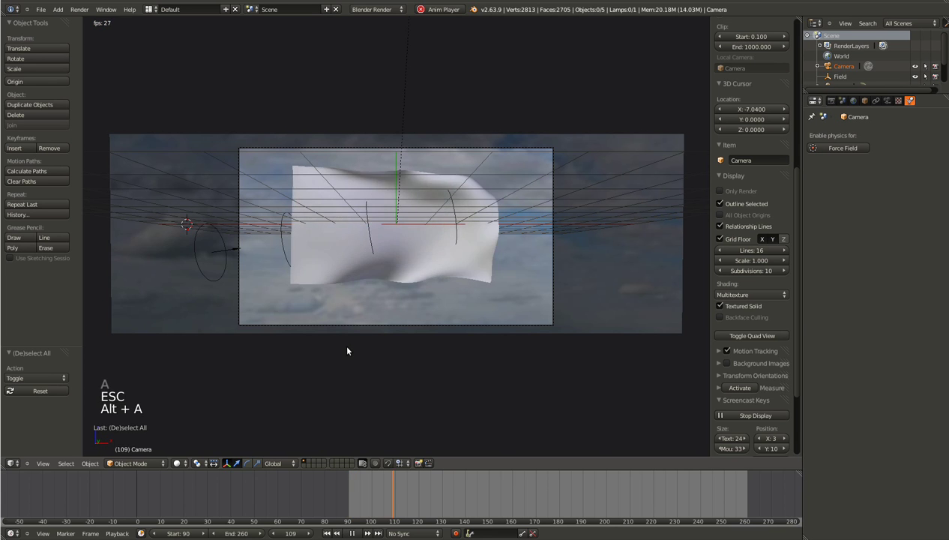
{"action": "key", "text": "Escape"}
- Make the sky plane's material Shadeless so it ignores scene lighting
{"action": "right_click", "coordinate": [513, 273]}
{"action": "left_click", "coordinate": [868, 99]}
{"action": "left_click", "coordinate": [914, 102]}
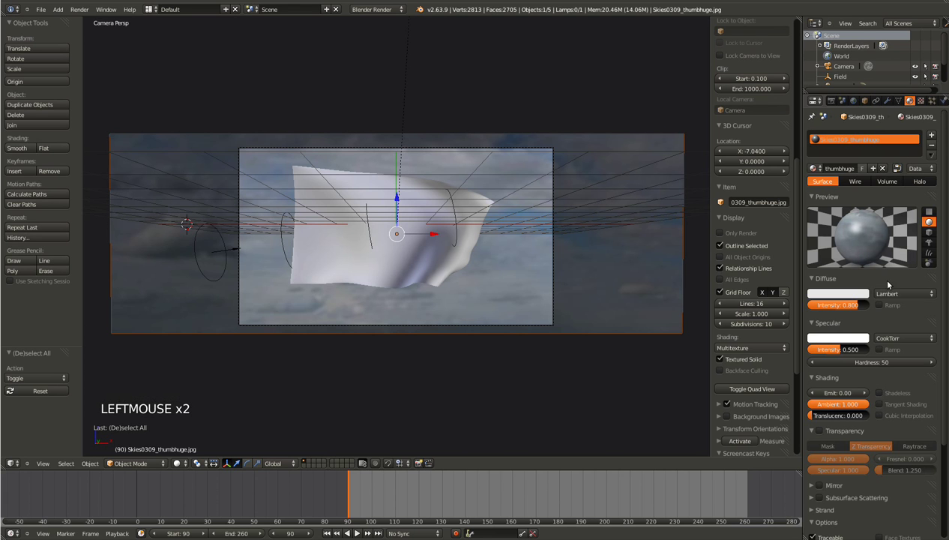
{"action": "left_click", "coordinate": [887, 393]}
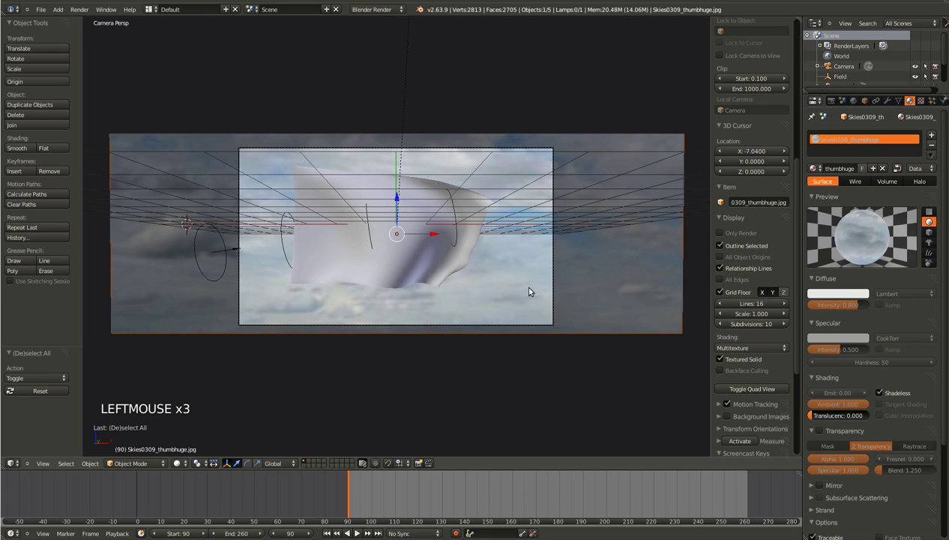
- Render frame 90 of the flag against the clouds, then orbit around the whole scene
{"action": "middle_click", "coordinate": [468, 314]}
{"action": "scroll", "scroll_direction": "down", "scroll_amount": 3}
{"action": "key", "text": "KP_0"}
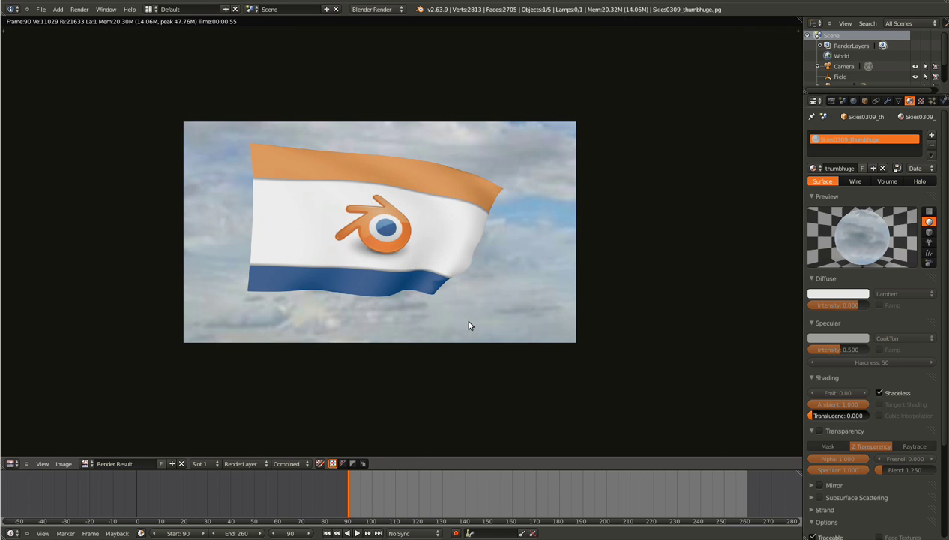
{"action": "key", "text": "Escape"}
{"action": "scroll", "scroll_direction": "down", "scroll_amount": 3}
{"action": "middle_click", "coordinate": [383, 318]}
- Add a cylinder to the scene for the flagpole
{"action": "right_click", "coordinate": [287, 281]}
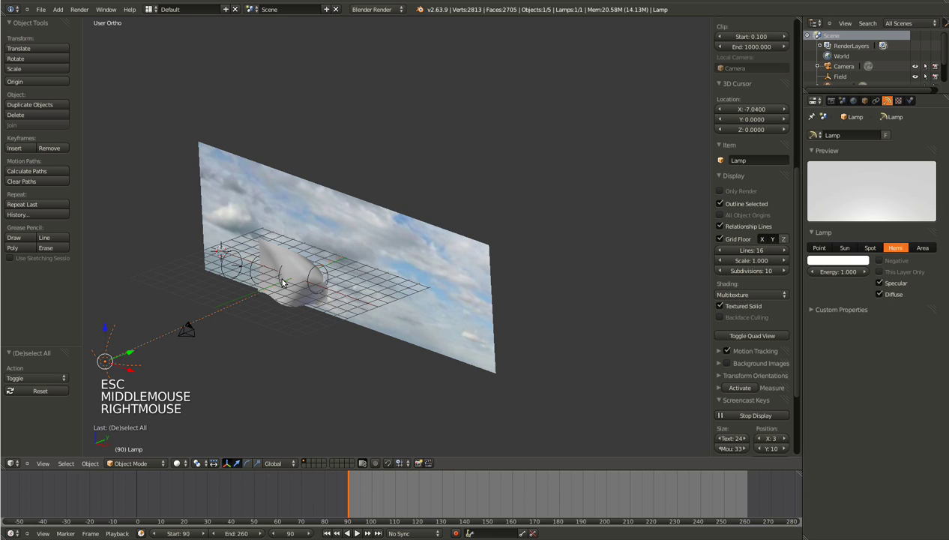
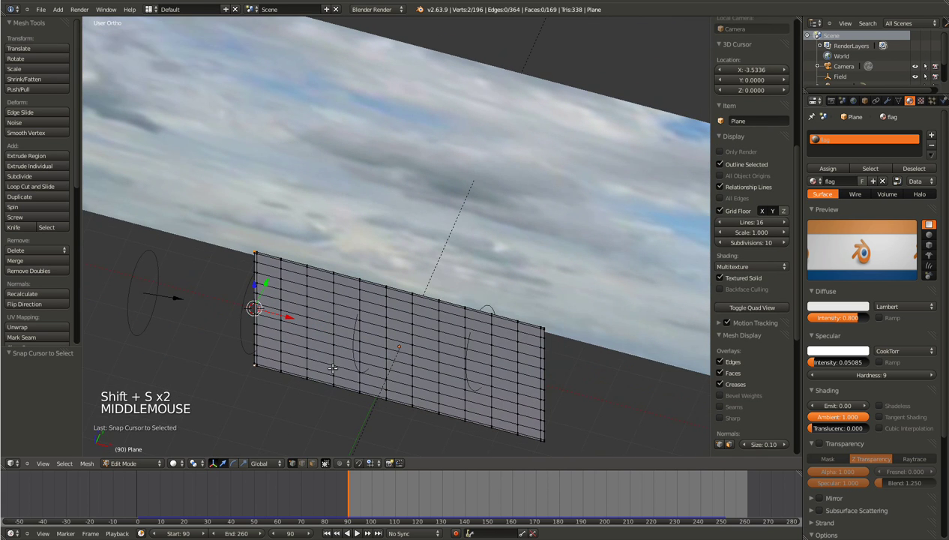
{"action": "key", "text": "a"}
{"action": "key", "text": "Tab"}
{"action": "key", "text": "shift+a"}
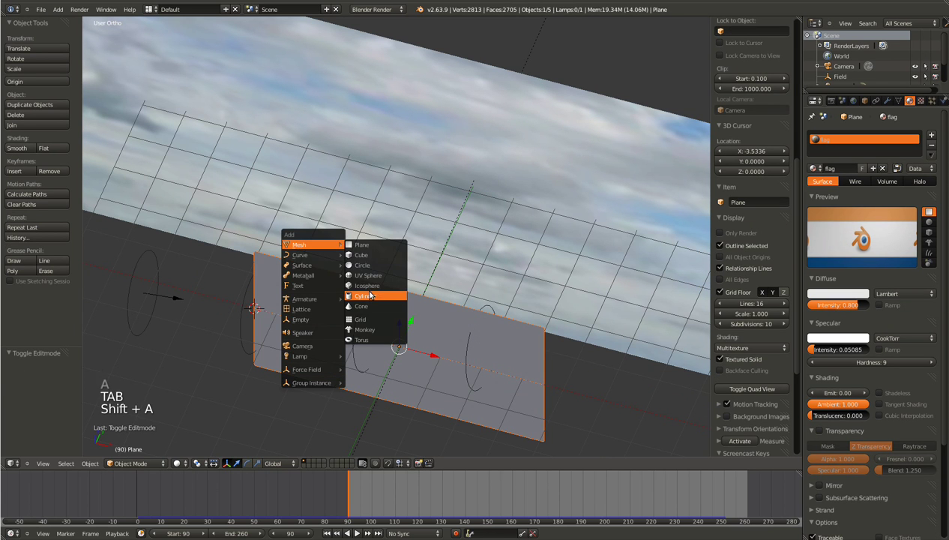
{"action": "key", "text": "s"}
{"action": "left_click", "coordinate": [282, 320]}
- Scale the cylinder thin and stretch it along Z into a tall pole
{"action": "key", "text": "KP_7"}
{"action": "key", "text": "KP_Decimal"}
{"action": "scroll", "scroll_direction": "down", "scroll_amount": 3}
{"action": "key", "text": "z"}
{"action": "key", "text": "g"}
{"action": "left_click", "coordinate": [543, 311]}
{"action": "key", "text": "z"}
{"action": "key", "text": "g"}
{"action": "left_click", "coordinate": [542, 314]}
{"action": "key", "text": "z"}
- Move the pole to the flag's left edge and refine its thickness
{"action": "middle_click", "coordinate": [448, 287]}
{"action": "scroll", "scroll_direction": "down", "scroll_amount": 3}
{"action": "key", "text": "s"}
{"action": "left_click", "coordinate": [542, 332]}
{"action": "scroll", "scroll_direction": "down", "scroll_amount": 3}
{"action": "key", "text": "s"}
{"action": "left_click", "coordinate": [481, 298]}
- Adjust the pole's height and size as seen through the camera
{"action": "key", "text": "Right"}
{"action": "key", "text": "KP_0"}
{"action": "key", "text": "g"}
{"action": "left_click", "coordinate": [231, 245]}
{"action": "key", "text": "s"}
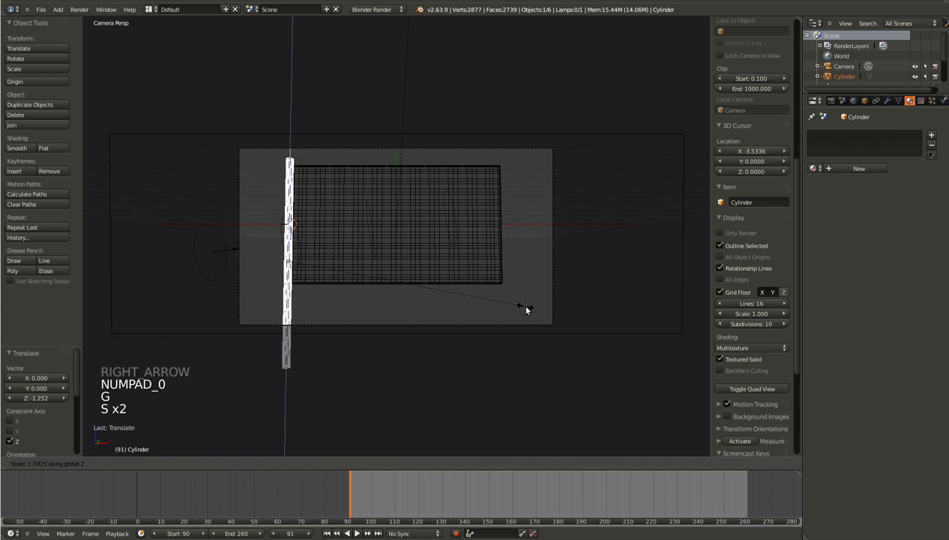
{"action": "left_click", "coordinate": [533, 309]}
{"action": "scroll", "scroll_direction": "down", "scroll_amount": 3}
- Toggle Edit Mode on the pole and check it from the camera view
{"action": "key", "text": "Tab"}
{"action": "key", "text": "Tab"}
{"action": "key", "text": "z"}
{"action": "key", "text": "KP_0"}
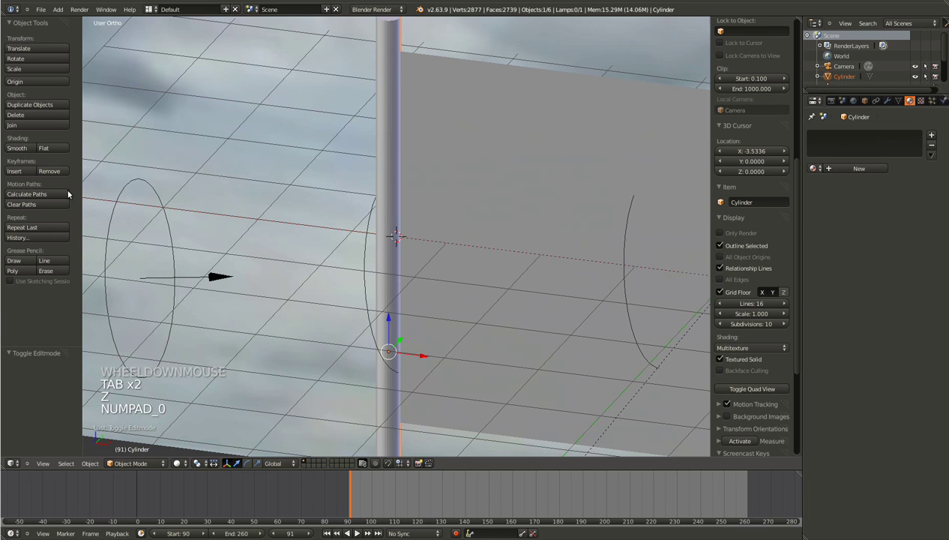
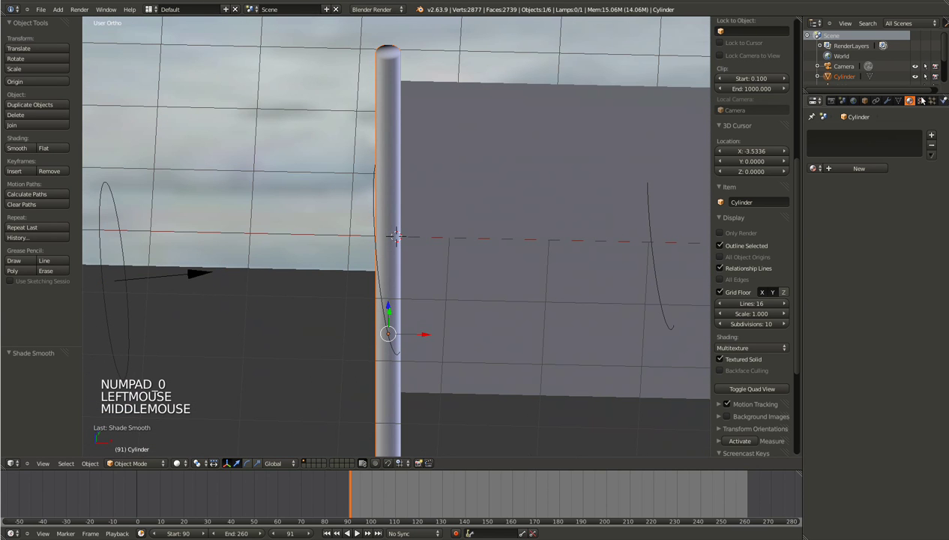
- Smooth-shade the flagpole, add an Edge Split modifier, and save from the camera view
{"action": "left_click", "coordinate": [888, 102]}
{"action": "left_click", "coordinate": [851, 138]}
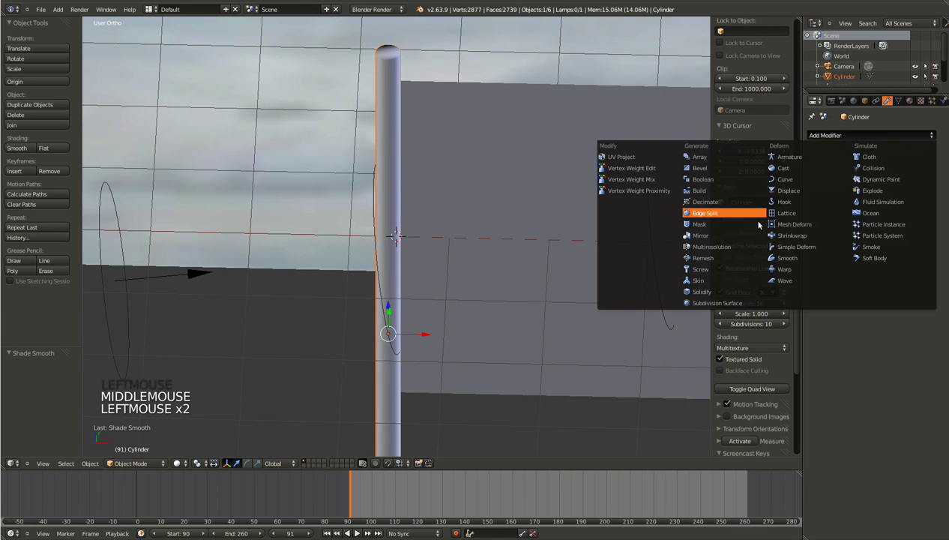
{"action": "middle_click", "coordinate": [375, 272]}
{"action": "scroll", "scroll_direction": "down", "scroll_amount": 3}
{"action": "key", "text": "ctrl+s"}
{"action": "key", "text": "KP_0"}
{"action": "scroll", "scroll_direction": "up", "scroll_amount": 3}
{"action": "scroll", "scroll_direction": "up", "scroll_amount": 3}
- Create a pole material named steel with Blinn specular, intensity 0.483 and hardness 80
{"action": "left_click", "coordinate": [915, 100]}
{"action": "left_click", "coordinate": [847, 171]}
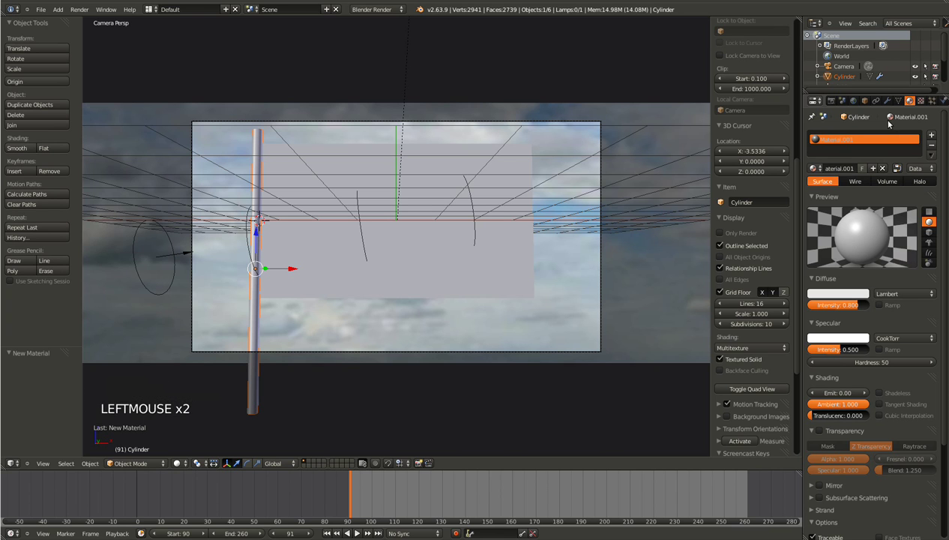
{"action": "left_click", "coordinate": [844, 165]}
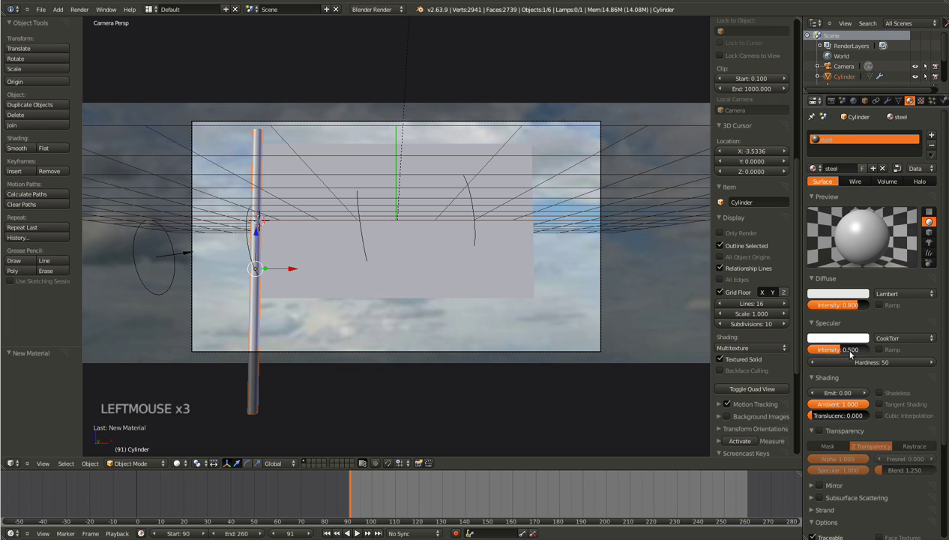
{"action": "left_click", "coordinate": [837, 347]}
{"action": "left_click", "coordinate": [896, 340]}
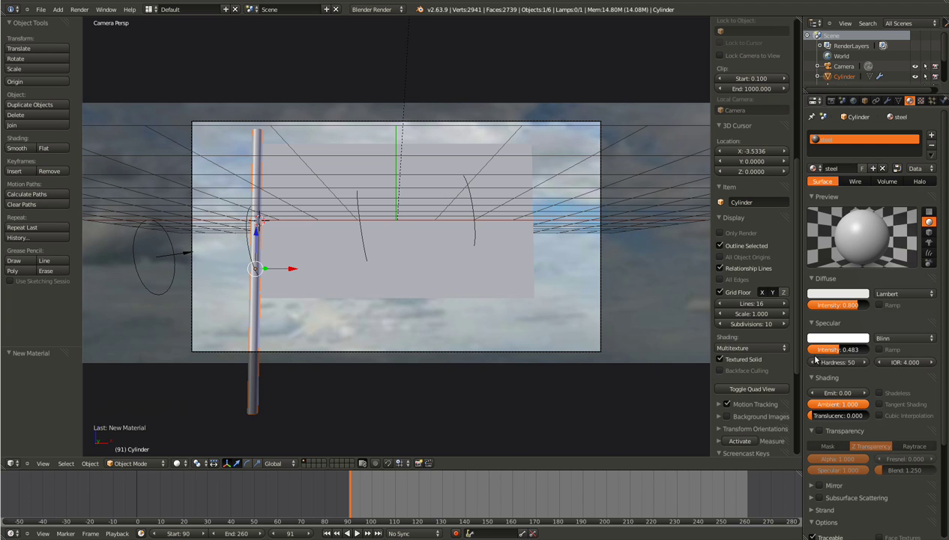
{"action": "left_click", "coordinate": [844, 363]}
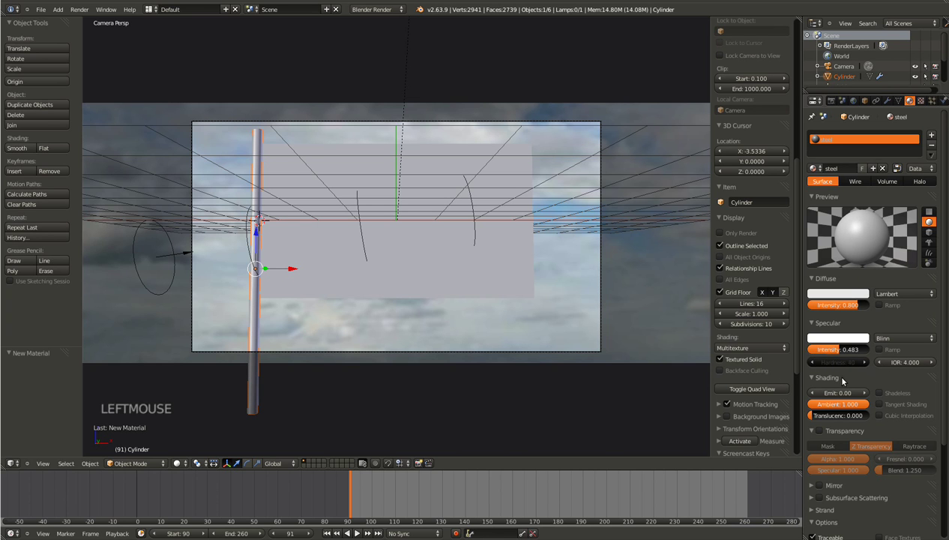
{"action": "left_click", "coordinate": [837, 366]}
{"action": "left_click", "coordinate": [846, 367]}
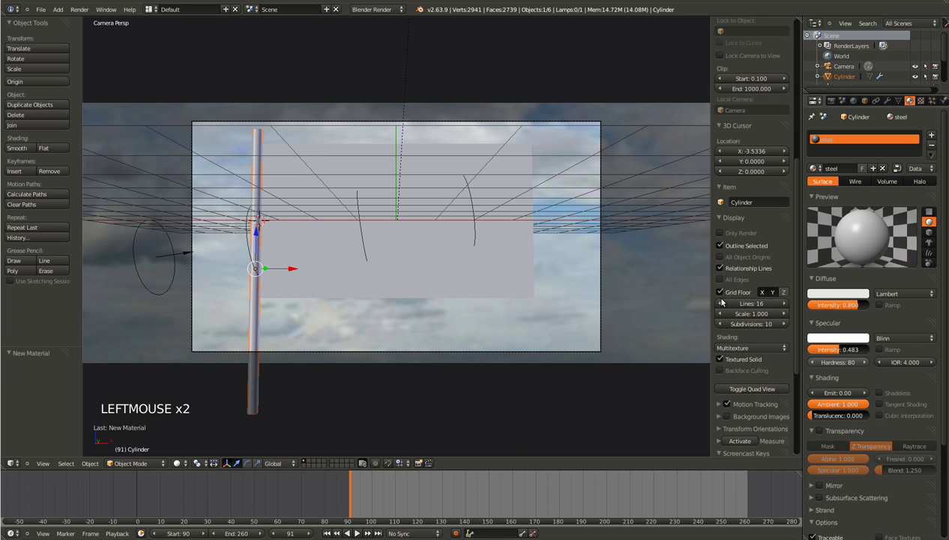
{"action": "key", "text": "ctrl+s"}
- Enable mirror reflection on steel with reflectivity about 0.466 and save
{"action": "scroll", "scroll_direction": "down", "scroll_amount": 3}
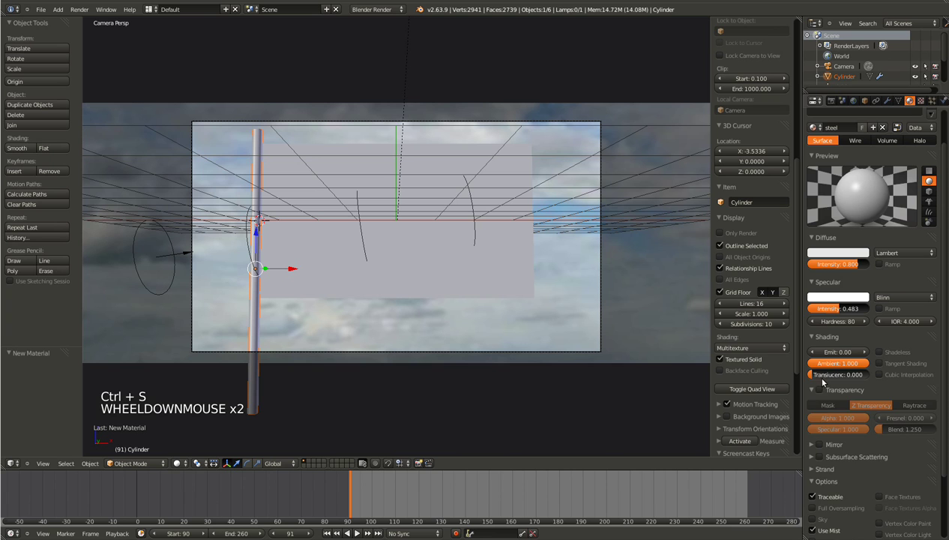
{"action": "scroll", "scroll_direction": "down", "scroll_amount": 3}
{"action": "left_click", "coordinate": [829, 425]}
{"action": "left_click", "coordinate": [871, 454]}
{"action": "left_click", "coordinate": [821, 443]}
{"action": "left_click", "coordinate": [829, 442]}
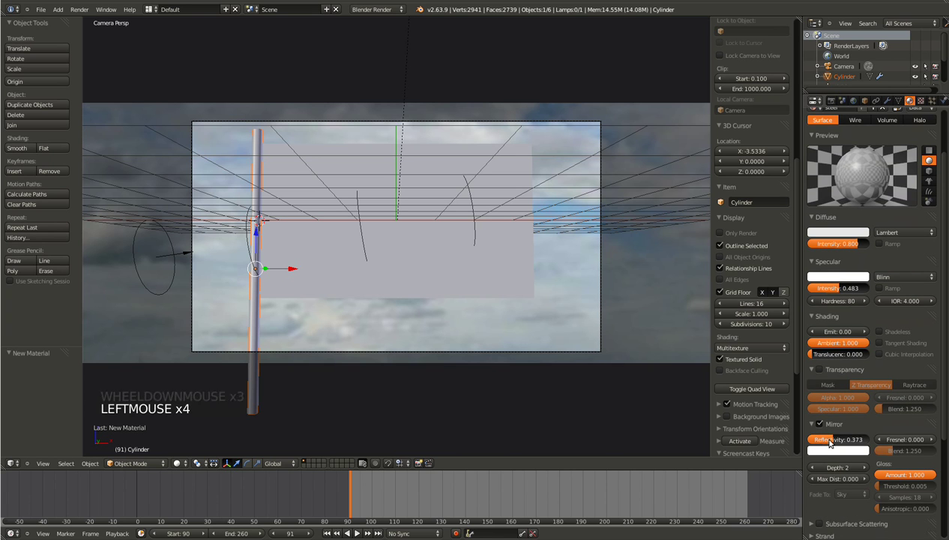
{"action": "left_click", "coordinate": [831, 442]}
{"action": "key", "text": "ctrl+s"}
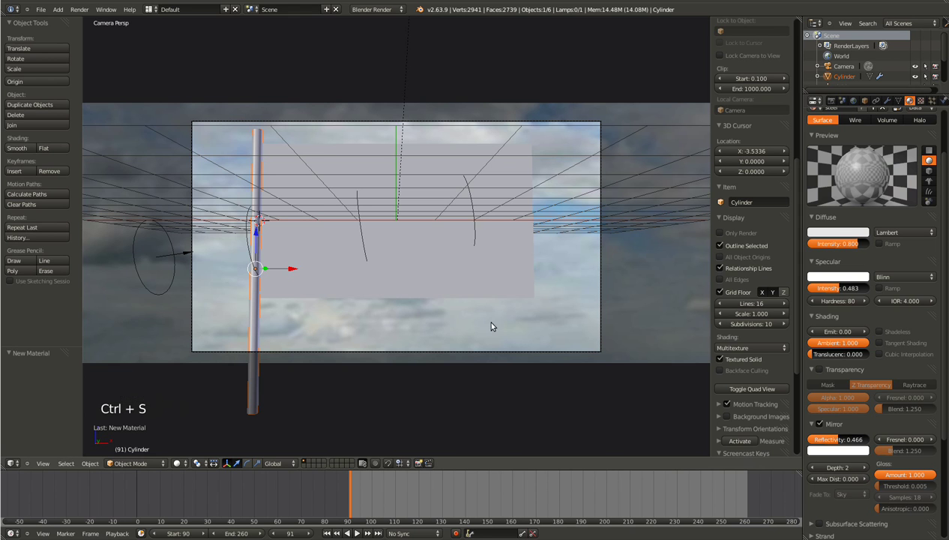
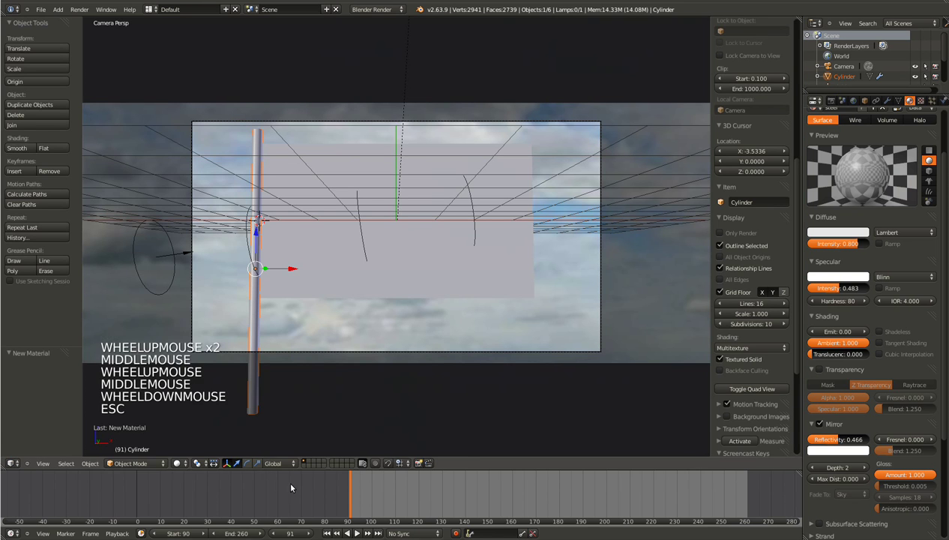
- Set an earlier timeline start frame and preview the cloth animation playback twice
{"action": "left_click", "coordinate": [464, 514]}
{"action": "left_click", "coordinate": [300, 503]}
{"action": "key", "text": "alt+a"}
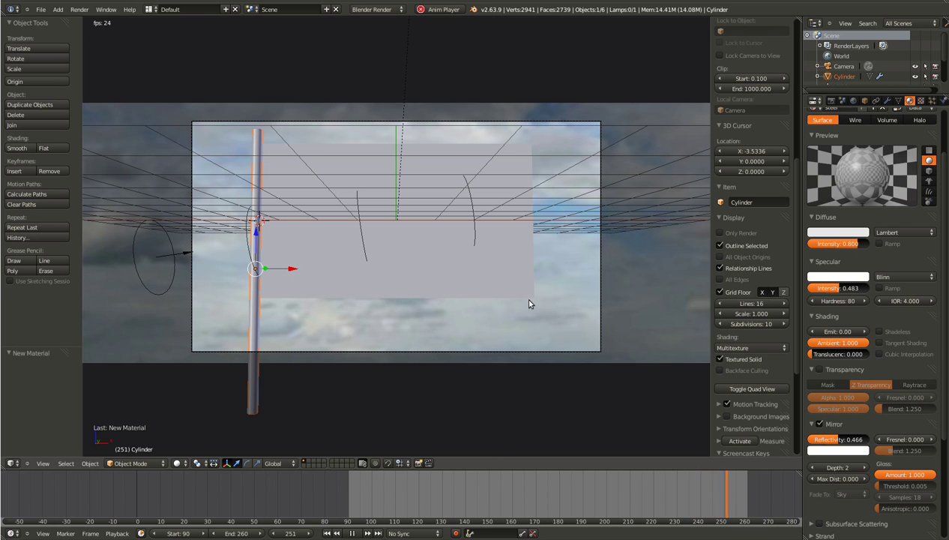
{"action": "key", "text": "Escape"}
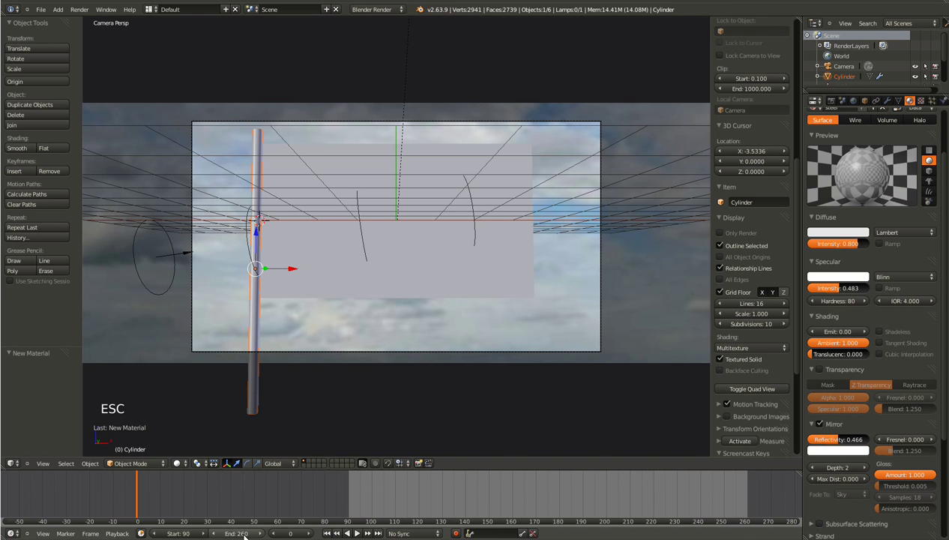
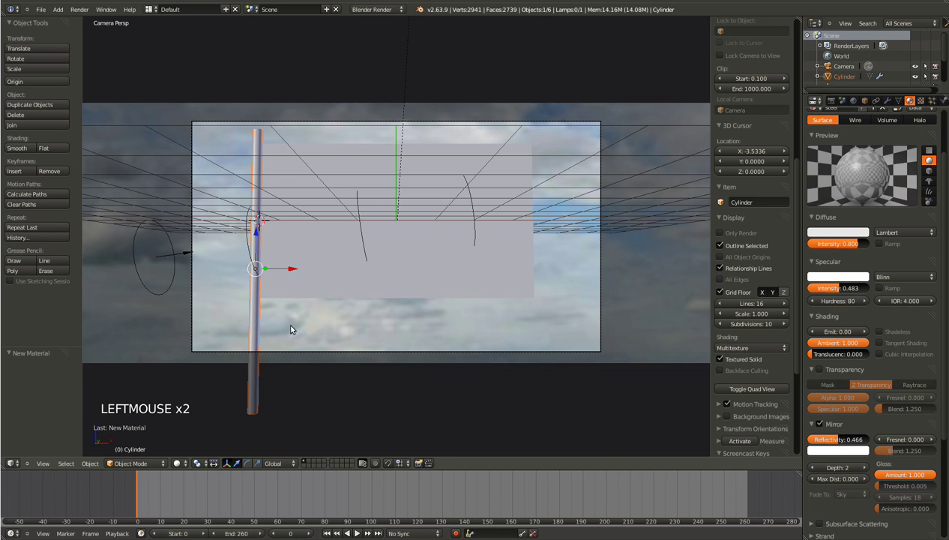
{"action": "key", "text": "alt+a"}
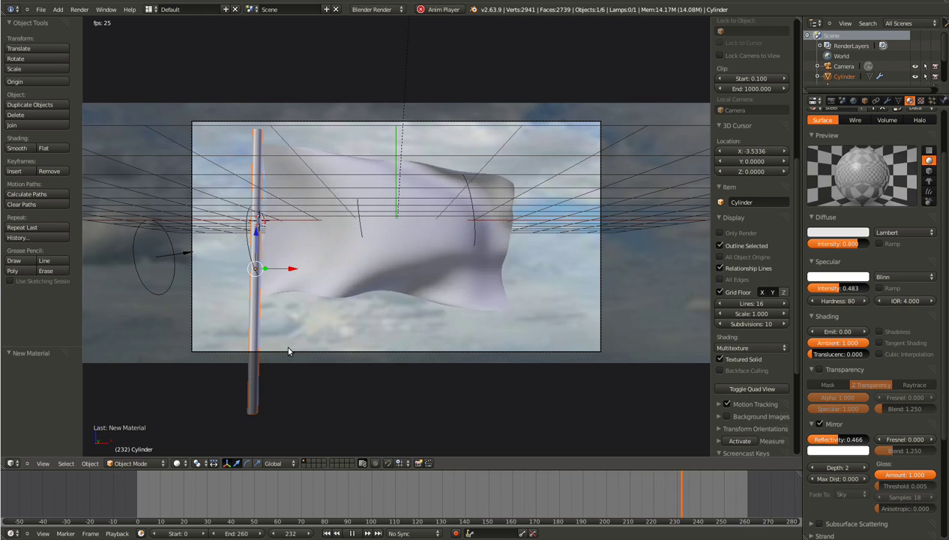
{"action": "key", "text": "Escape"}
- Go to frame 90, preview once more, save, and render the waving flag on its pole
{"action": "left_click", "coordinate": [268, 513]}
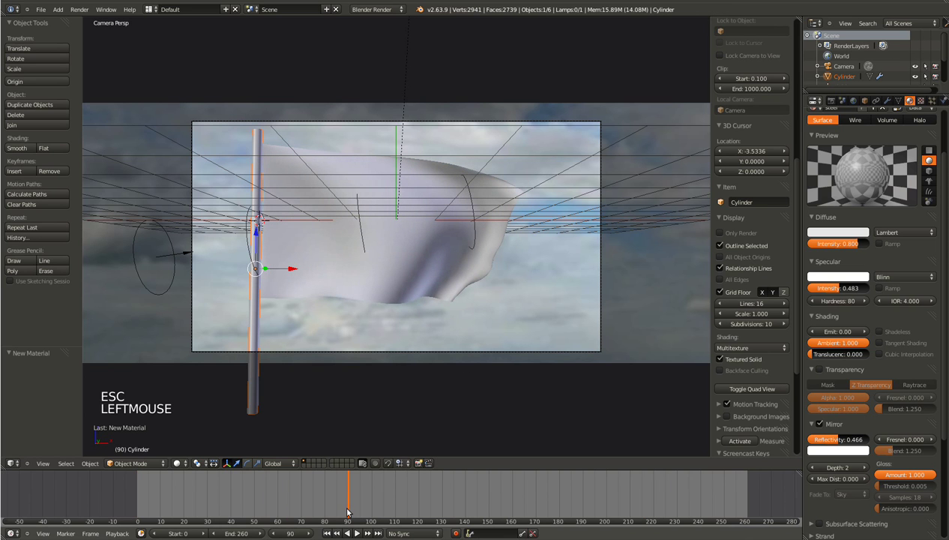
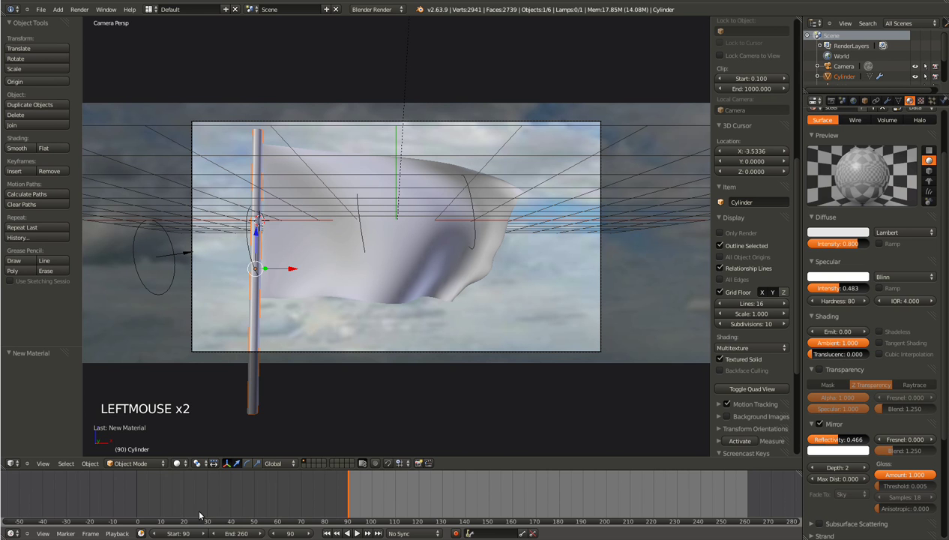
{"action": "key", "text": "alt+a"}
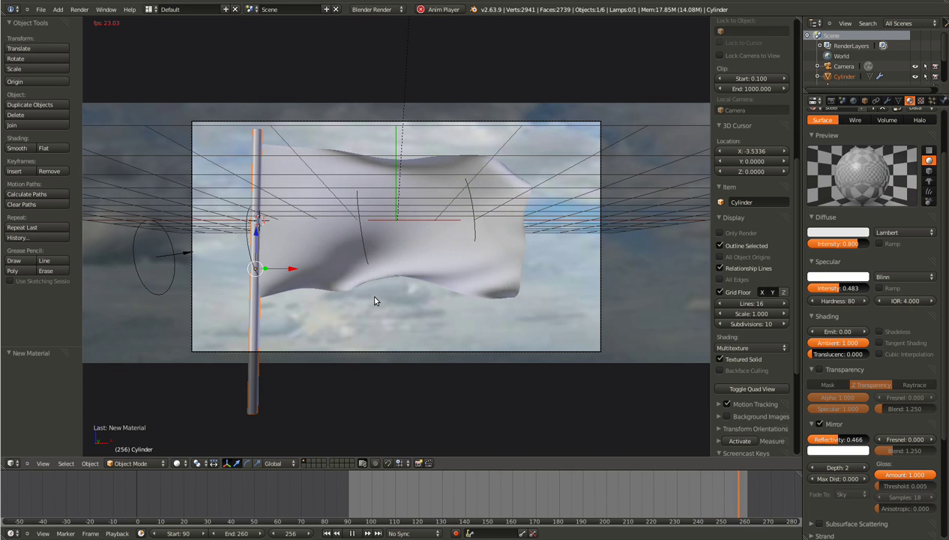
{"action": "key", "text": "Escape"}
{"action": "key", "text": "ctrl+s"}
{"action": "middle_click", "coordinate": [368, 307]}
{"action": "scroll", "scroll_direction": "down", "scroll_amount": 3}
{"action": "key", "text": "KP_0"}
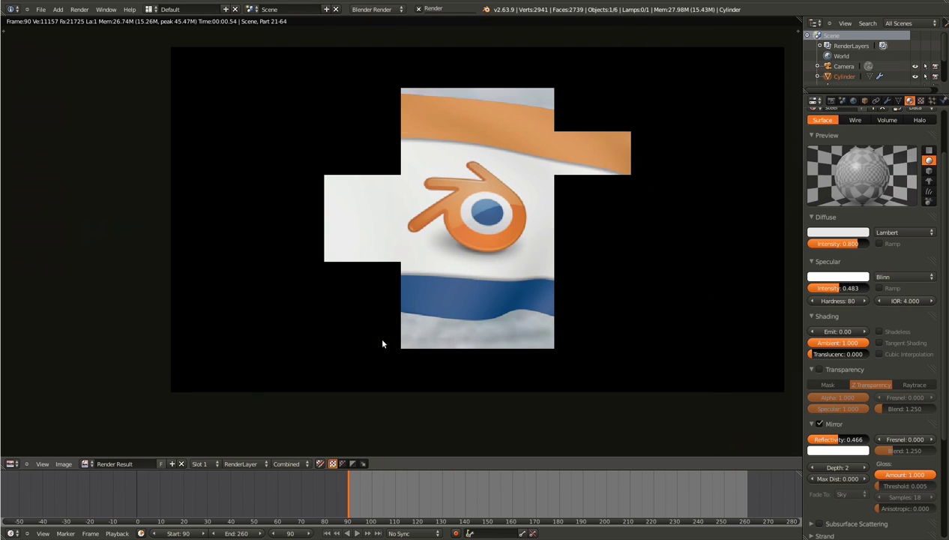